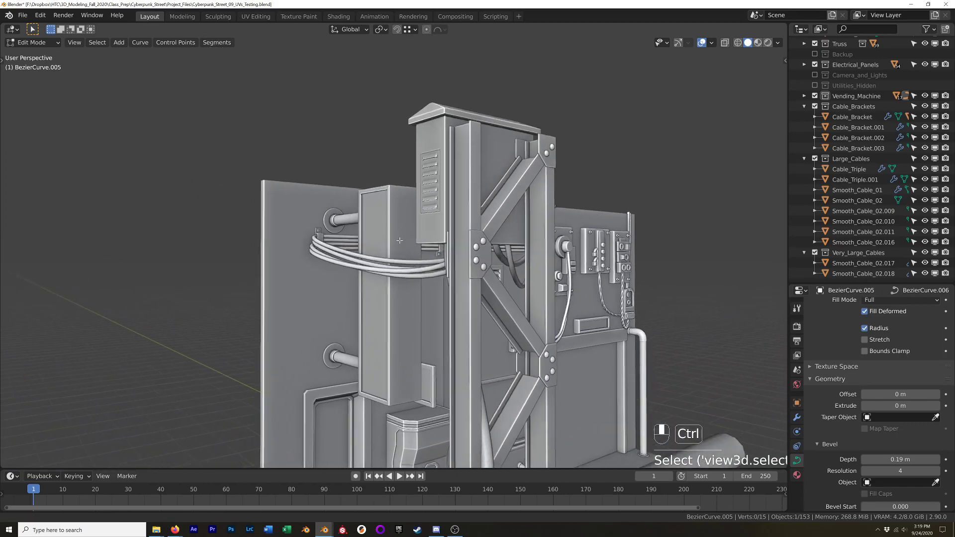
Leave curve editing, select the cable bundle and shrink the cable's end point
key("Tab")
left_click(407, 256)
left_click_drag(334, 320, 356, 313)
left_click_drag(543, 268, 519, 291)
left_click_drag(529, 273, 499, 340)
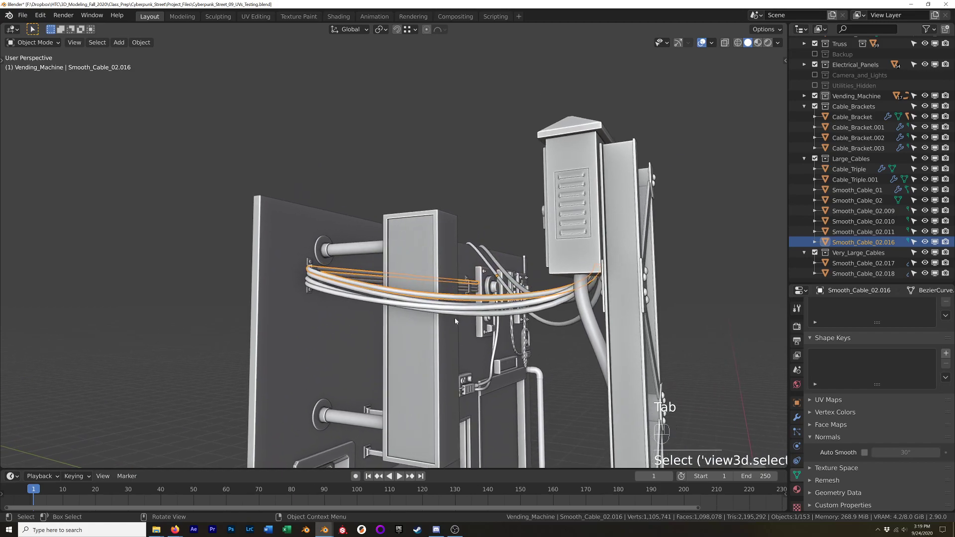
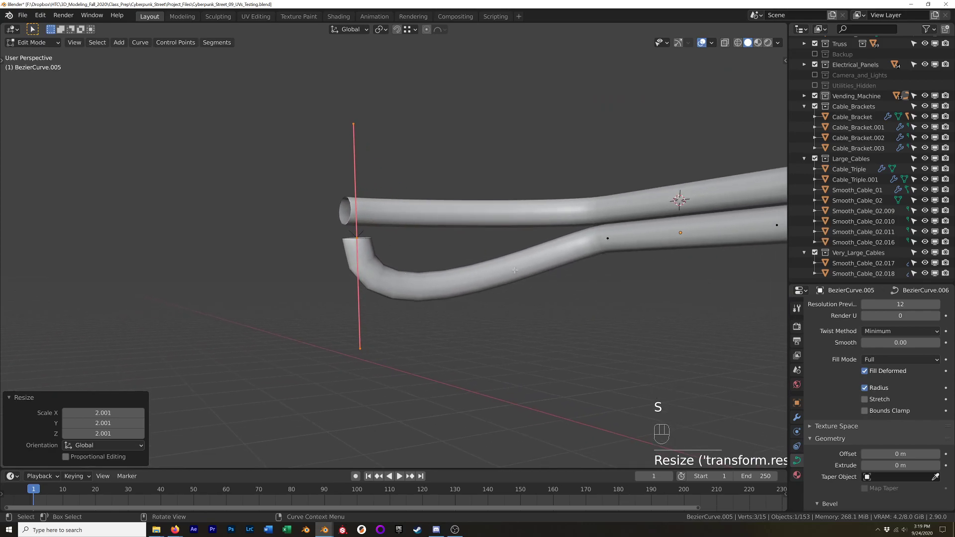
key("s")
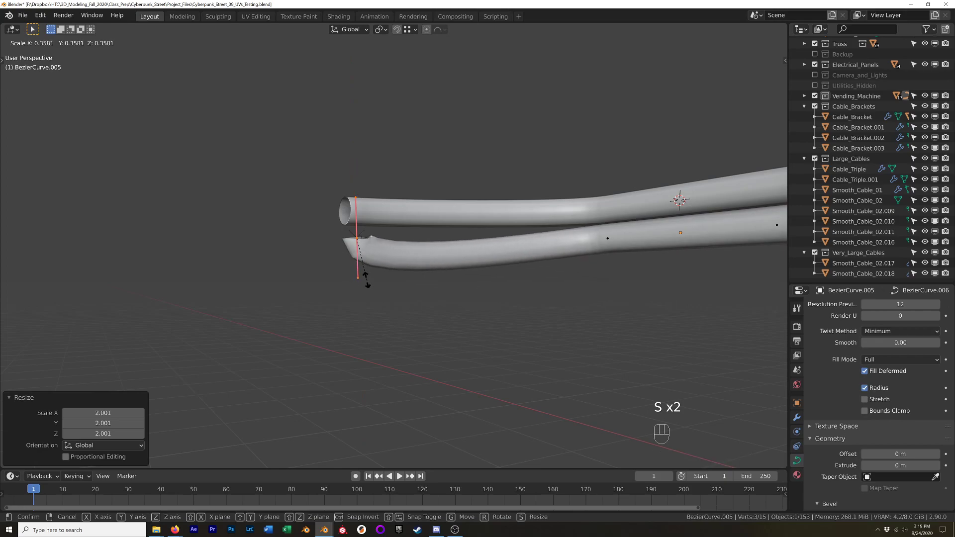
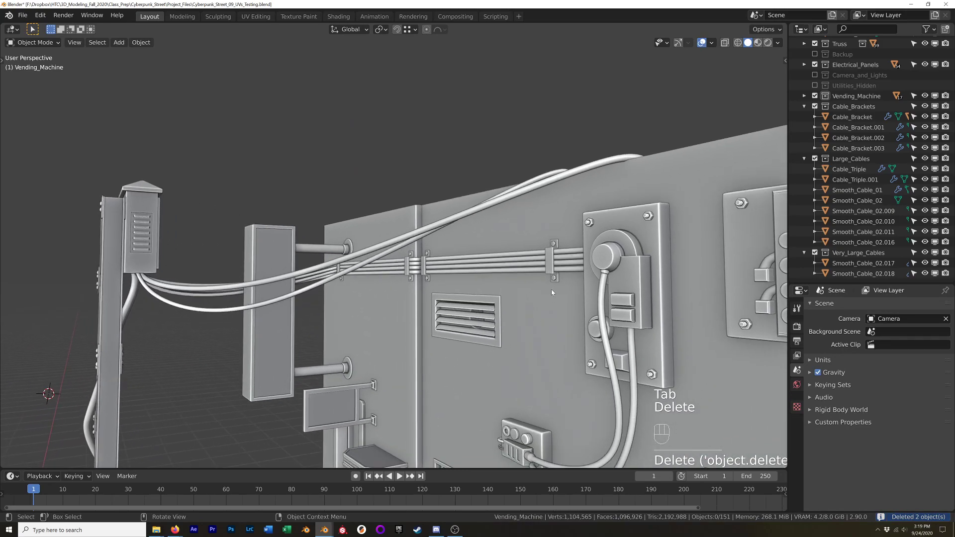
middle_click(498, 295)
left_click_drag(502, 309, 523, 336)
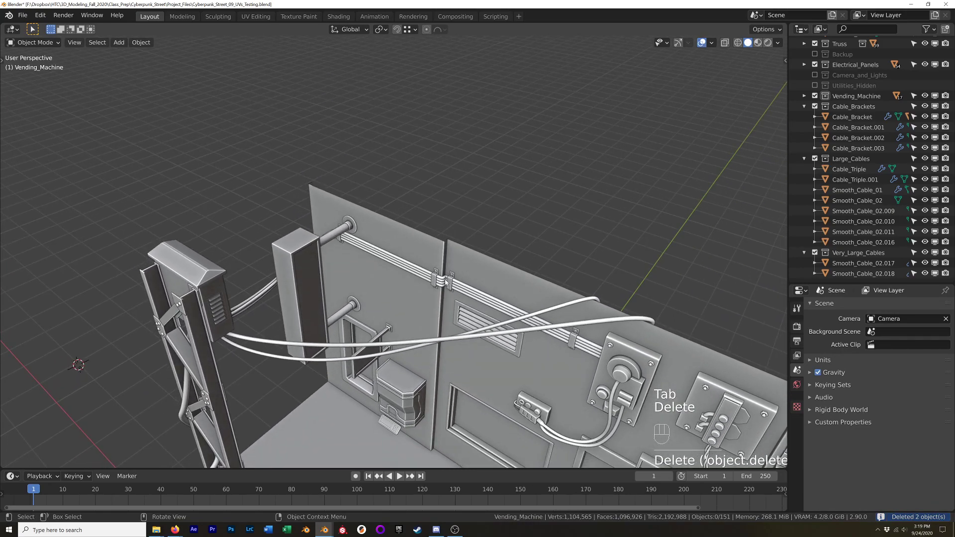
left_click_drag(439, 270, 442, 278)
middle_click(442, 279)
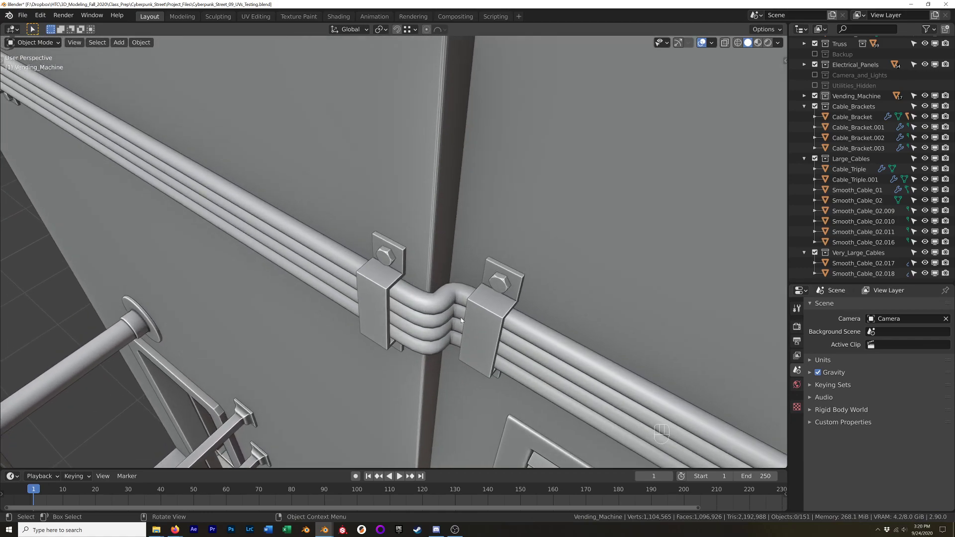
middle_click(556, 374)
left_click_drag(502, 332, 489, 321)
left_click_drag(574, 376, 564, 330)
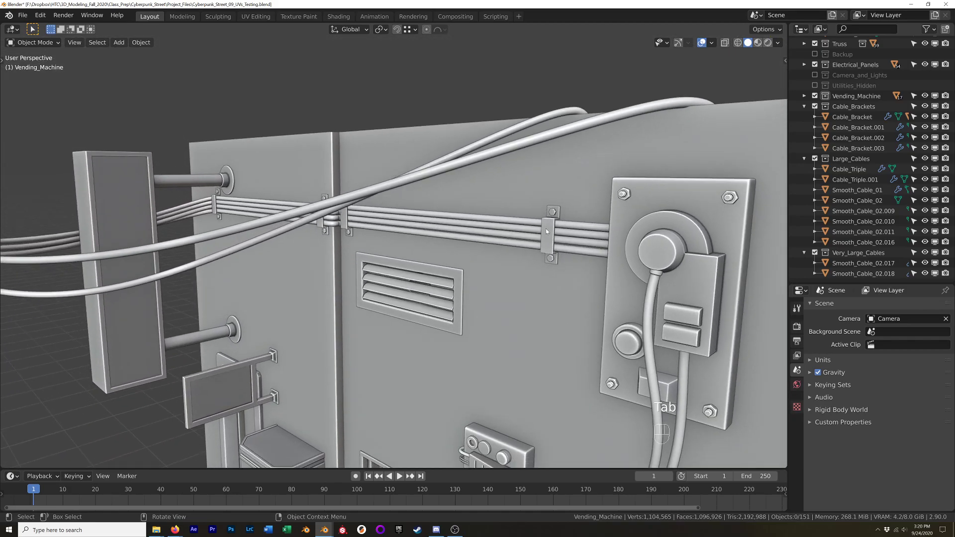
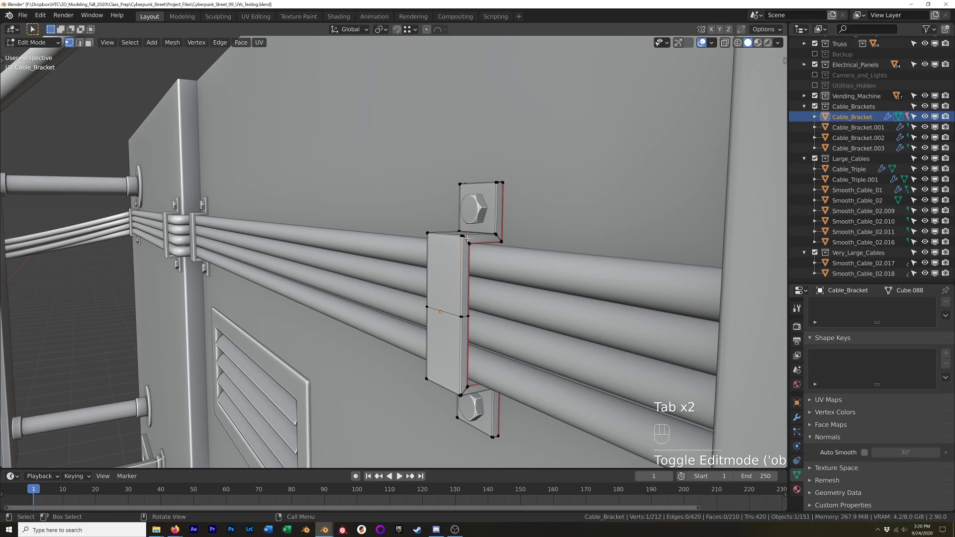
key("Tab")
left_click_drag(415, 287, 441, 271)
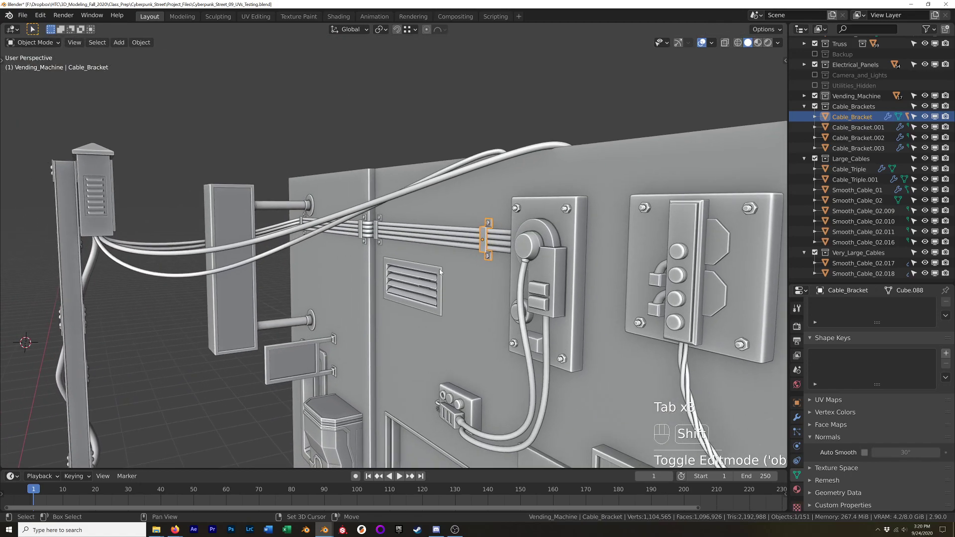
From front view, slide the Cable_Bracket along the cables and start adding a new cube
key("KP_1")
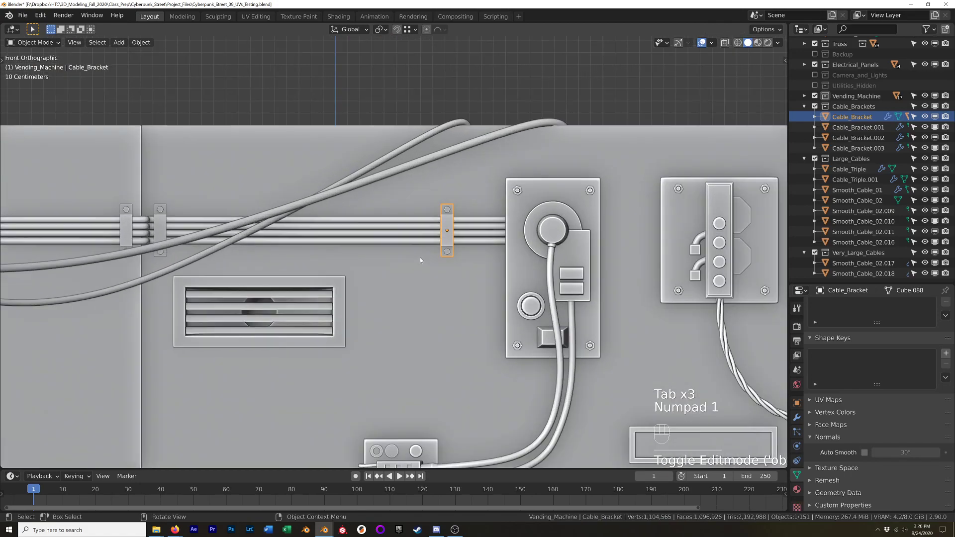
left_click_drag(430, 272, 444, 241)
left_click(463, 279)
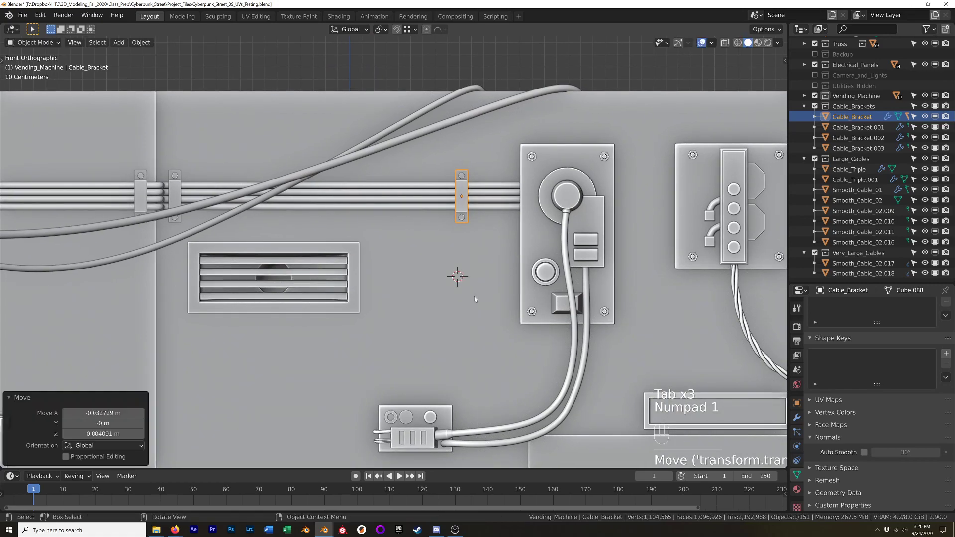
key("shift+a")
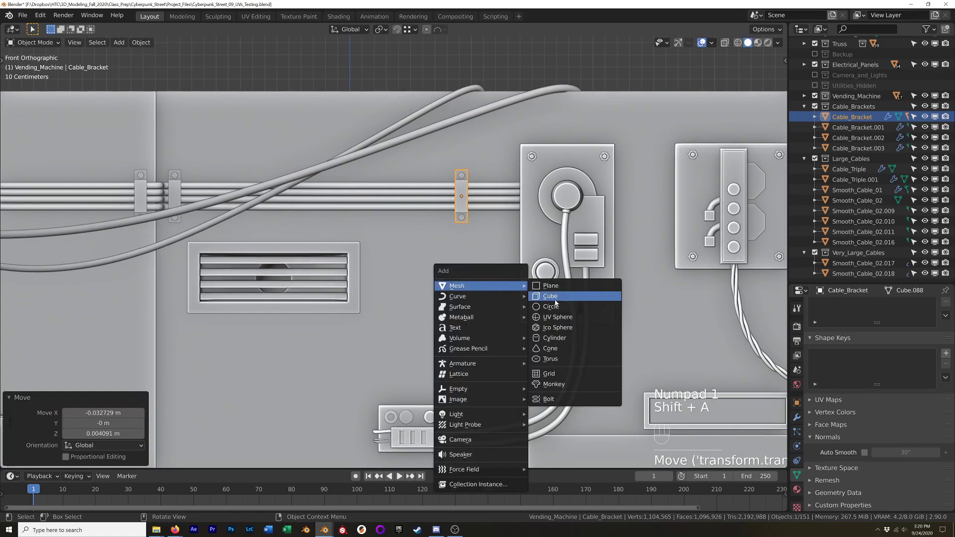
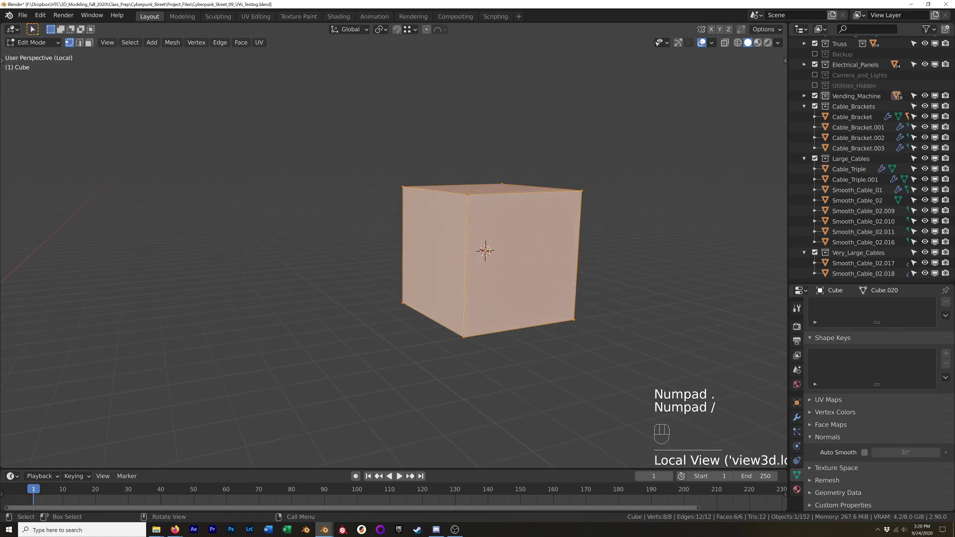
Flatten the new cube along Y into a thin slab and trim away faces
key("s")
key("y")
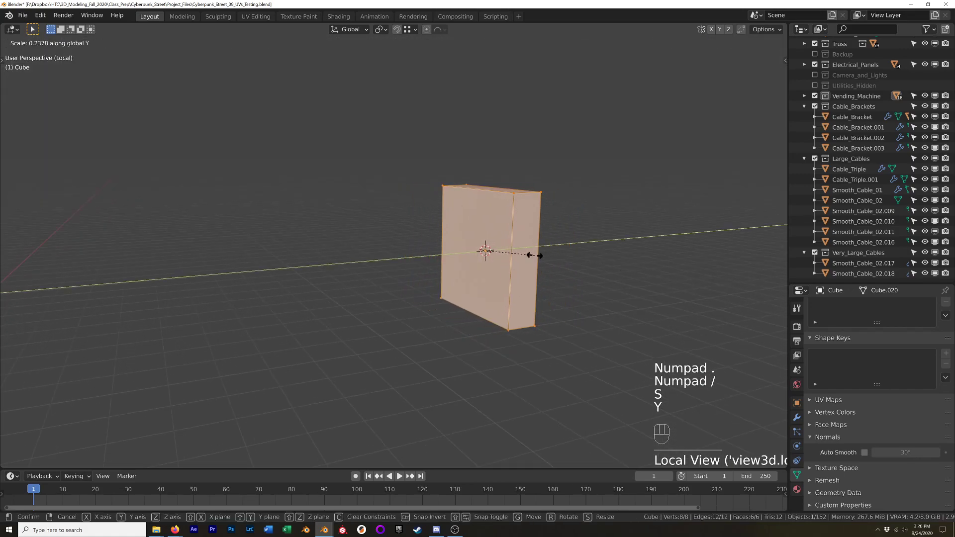
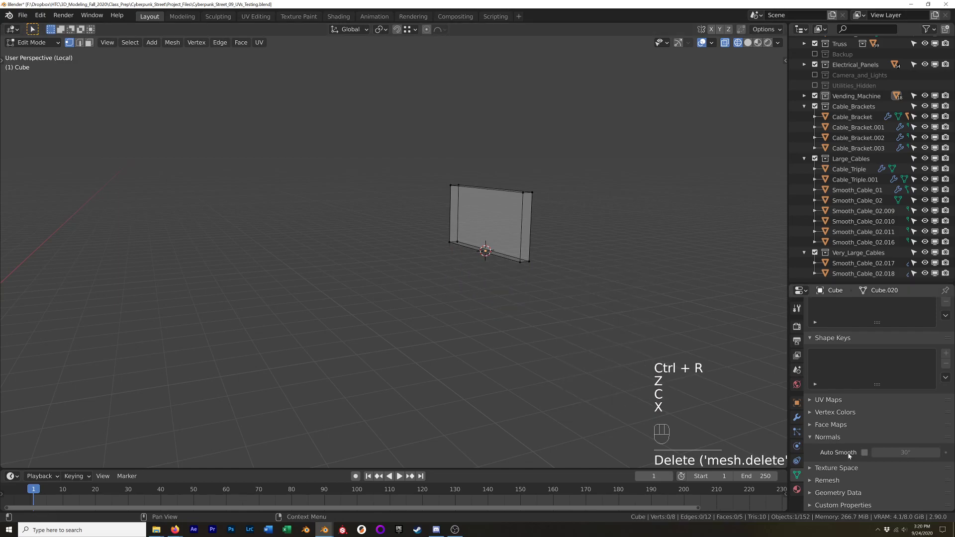
left_click_drag(799, 419, 816, 357)
left_click_drag(834, 310, 840, 307)
left_click_drag(840, 308, 740, 191)
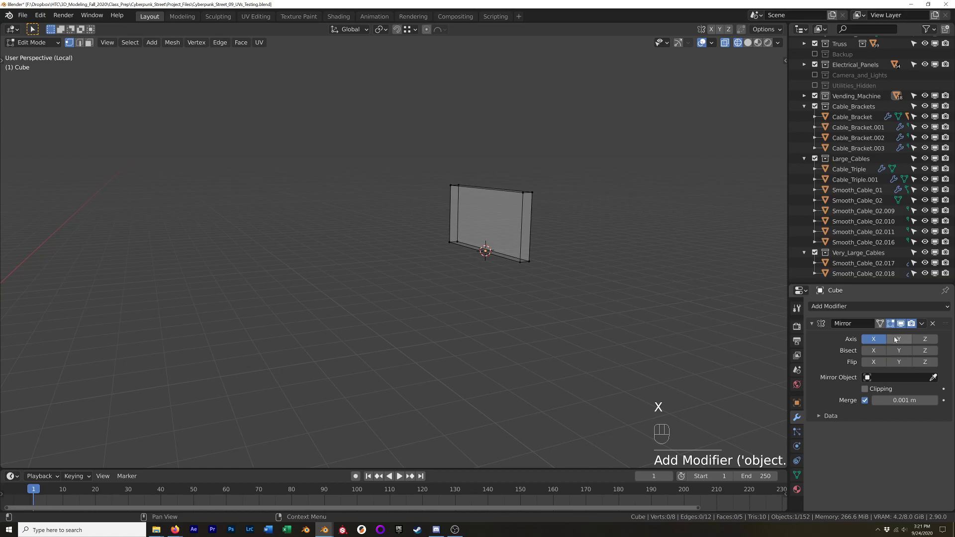
Add a Mirror modifier to the slab mirroring it downward along Z
left_click(926, 340)
left_click(866, 342)
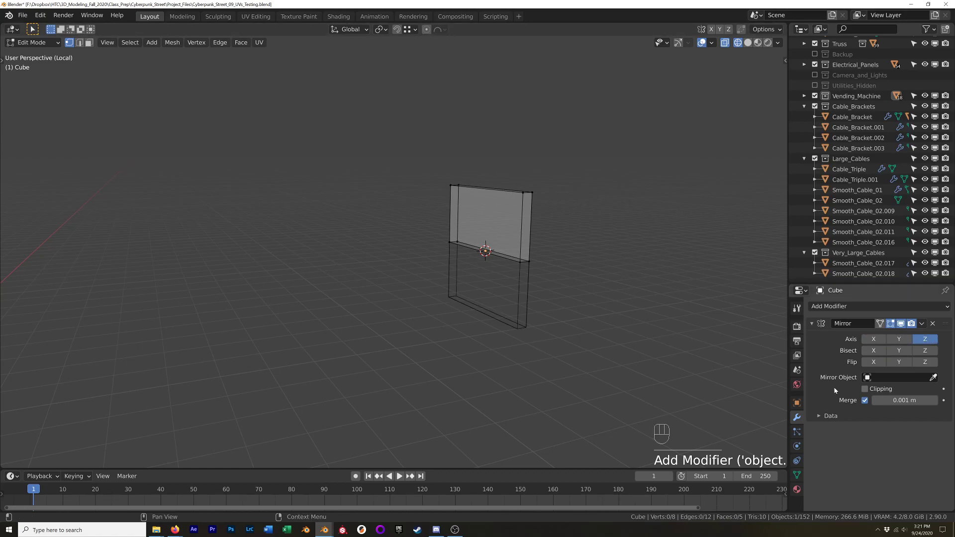
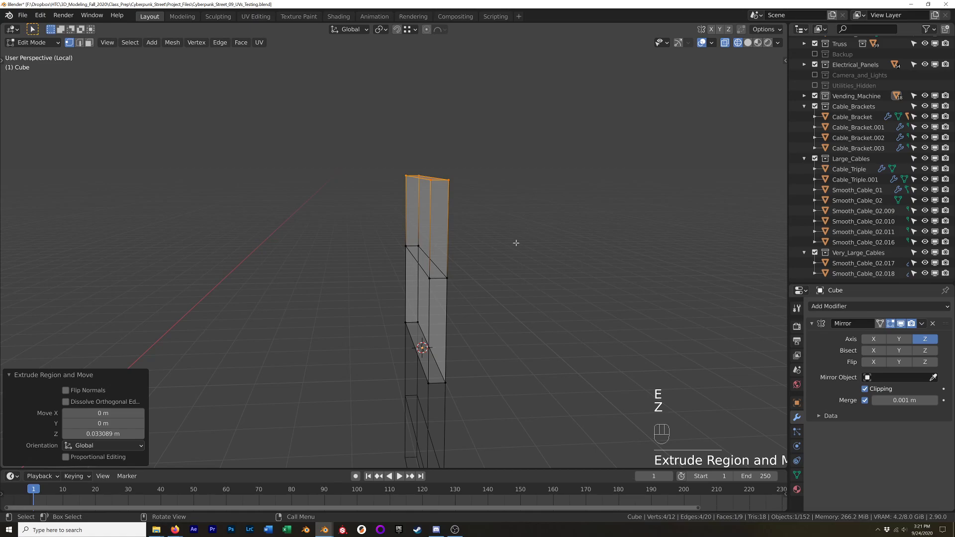
Extrude the top edge up on Z into a ledge and add an edge loop across it
key("e")
key("z")
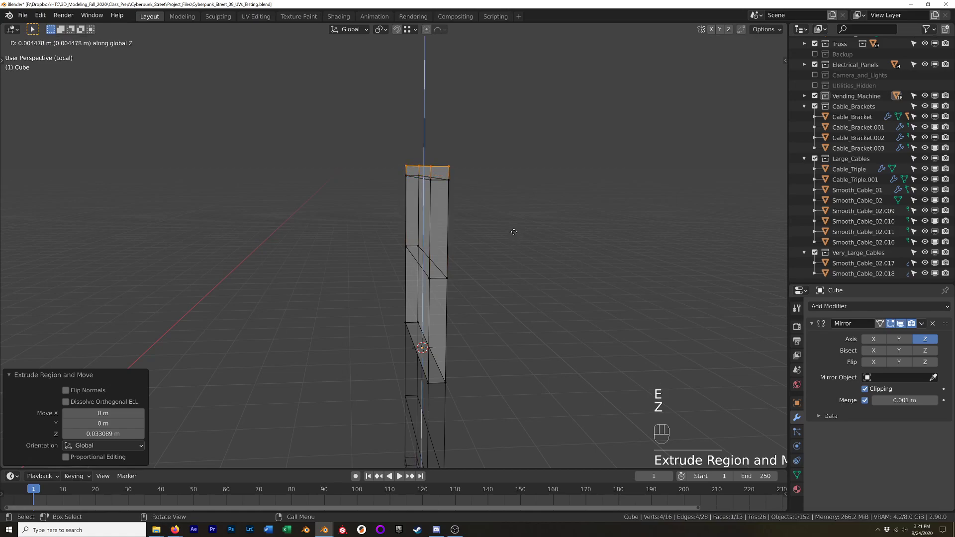
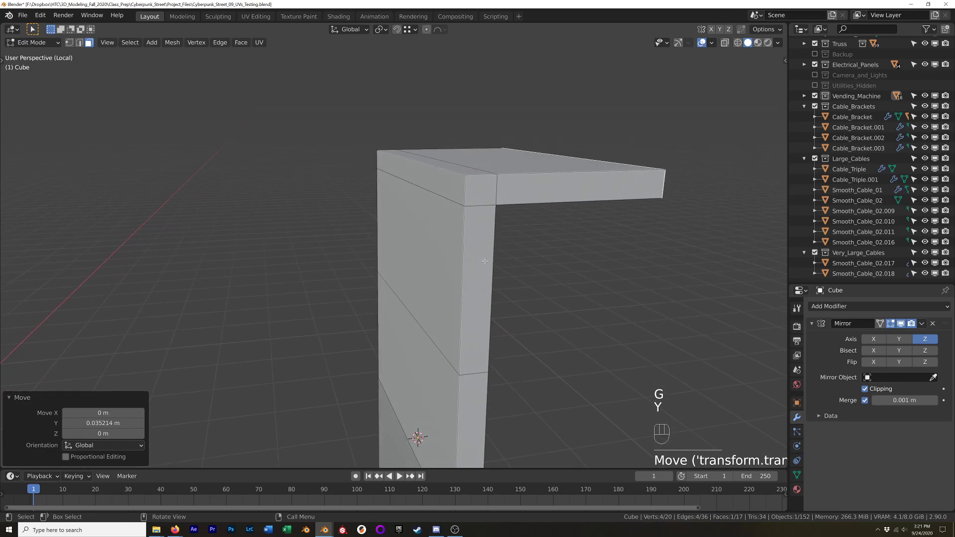
key("ctrl+r")
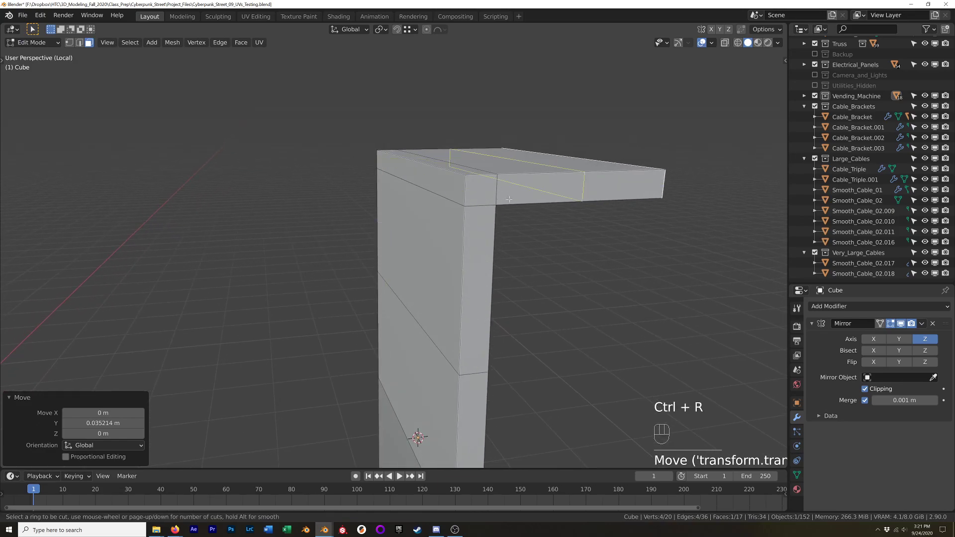
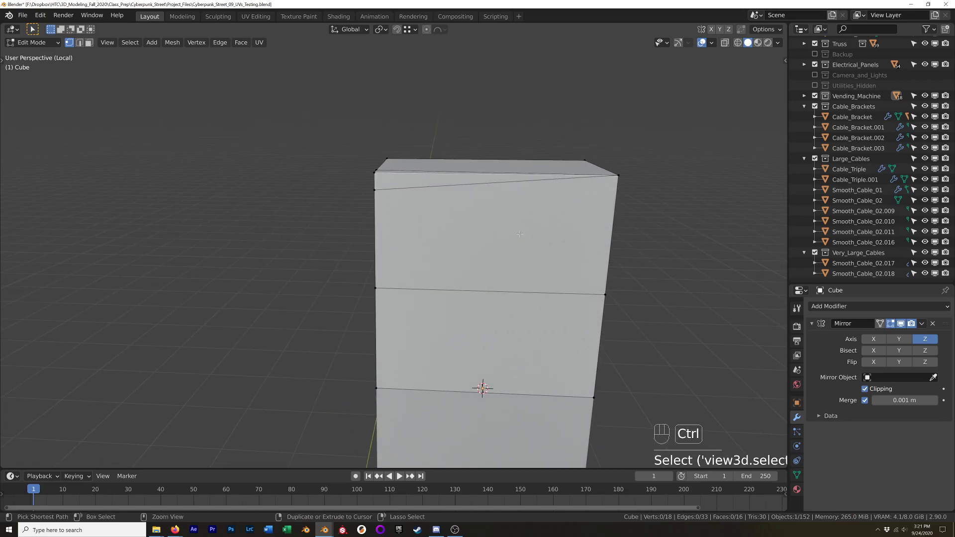
Undo the last several edits and pick a ledge corner vertex to start merging
key("ctrl+z")
key("ctrl+z")
key("ctrl+z")
key("ctrl+z")
key("ctrl+z")
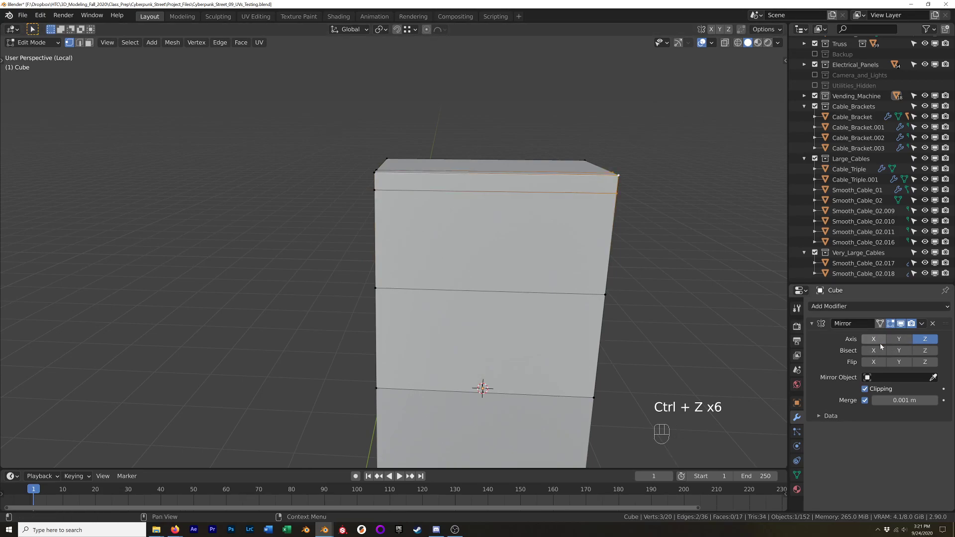
left_click(874, 340)
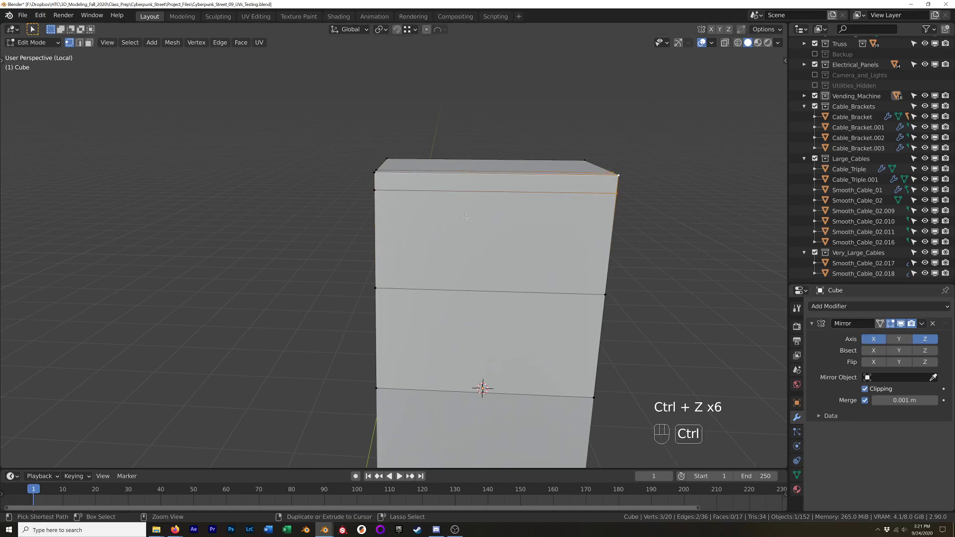
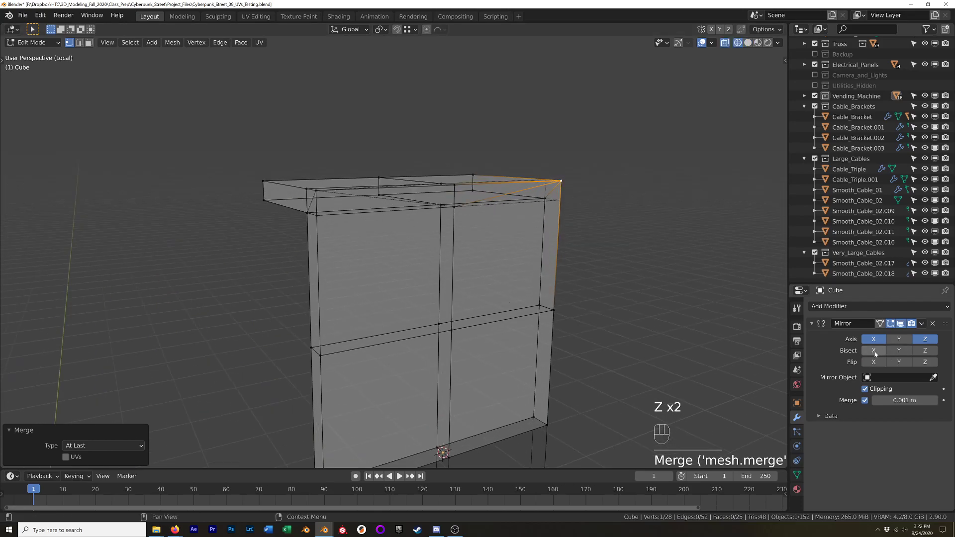
Merge the stray ledge corner vertices At Last to clean up the L-shaped profile
left_click(872, 354)
left_click(878, 368)
key("z")
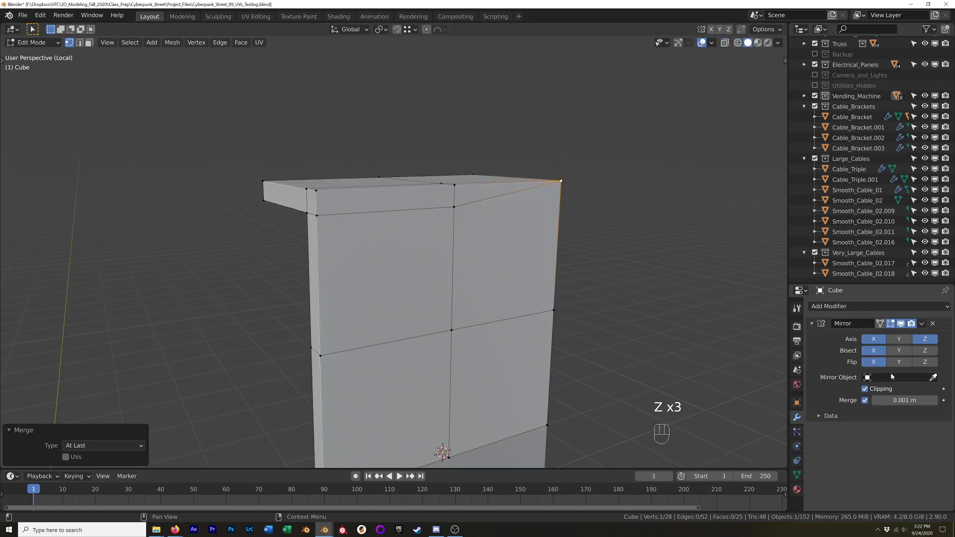
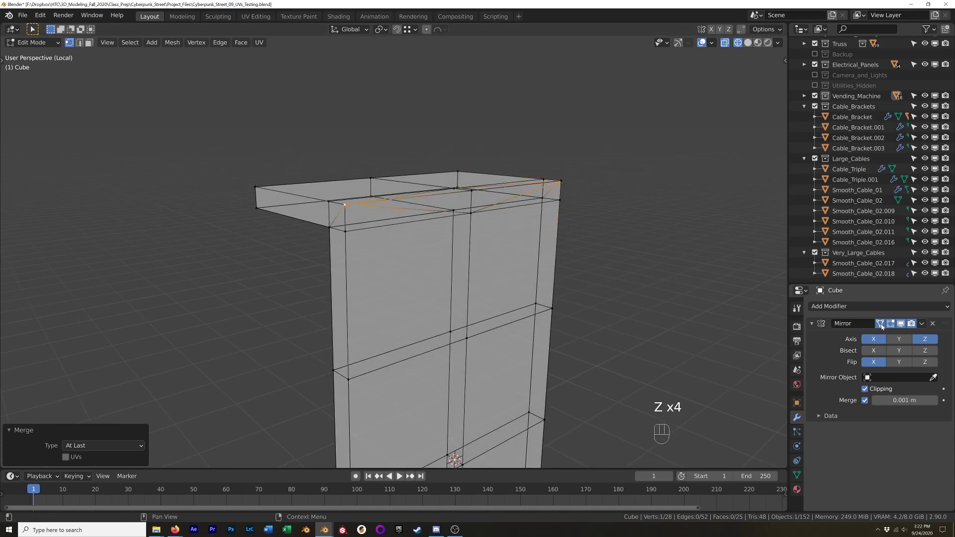
key("z")
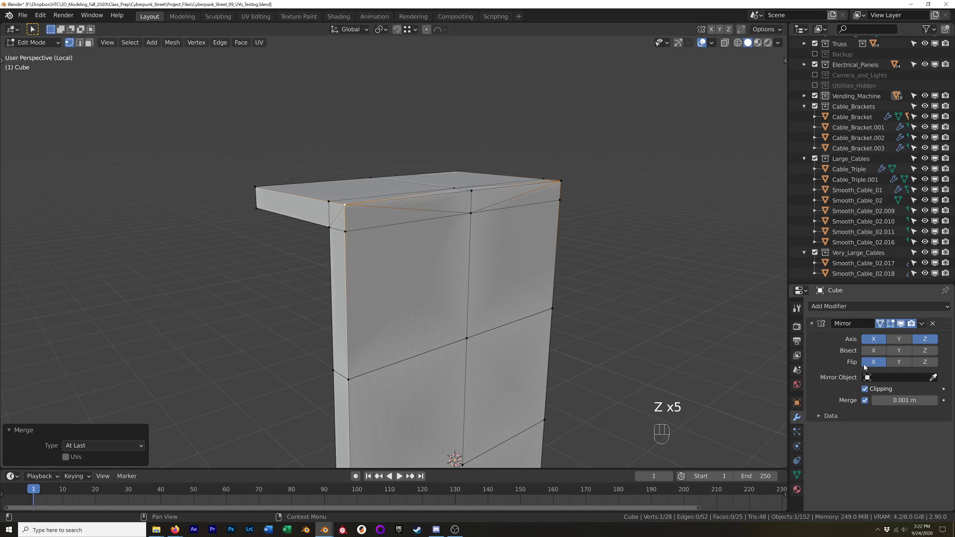
left_click(874, 354)
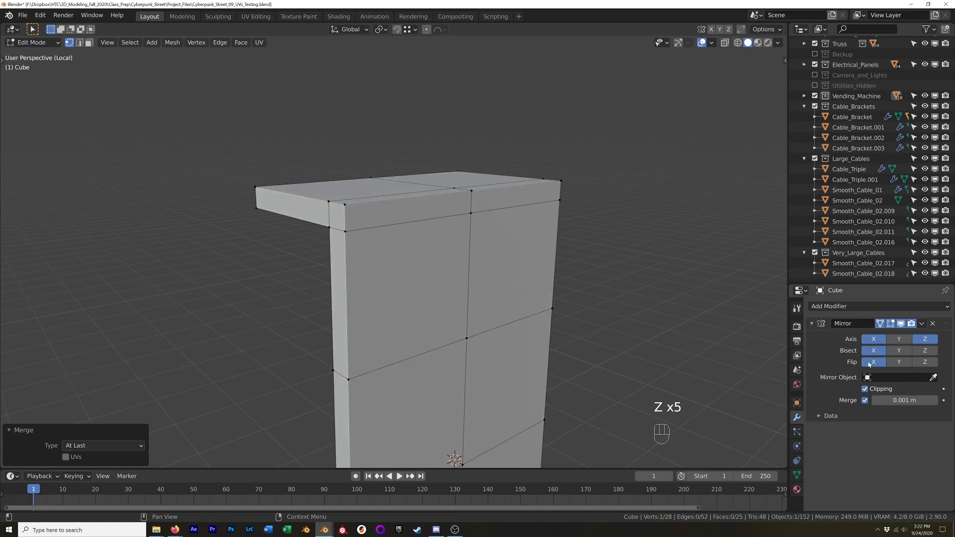
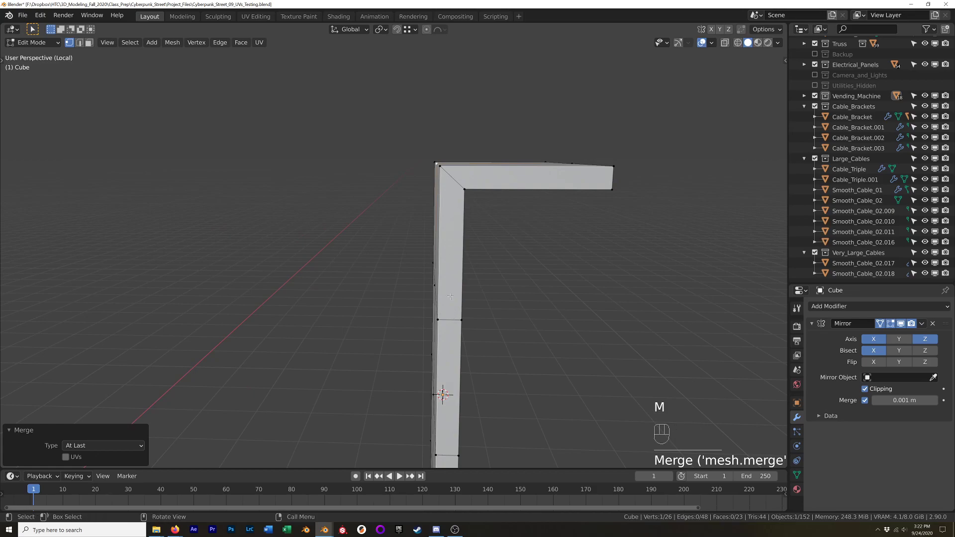
Add a supporting edge loop along the bent strip
key("ctrl+r")
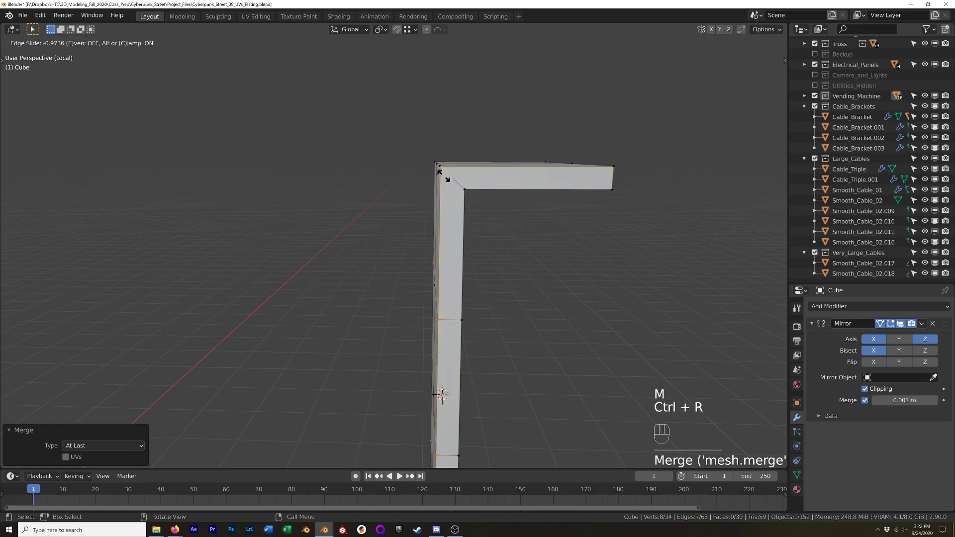
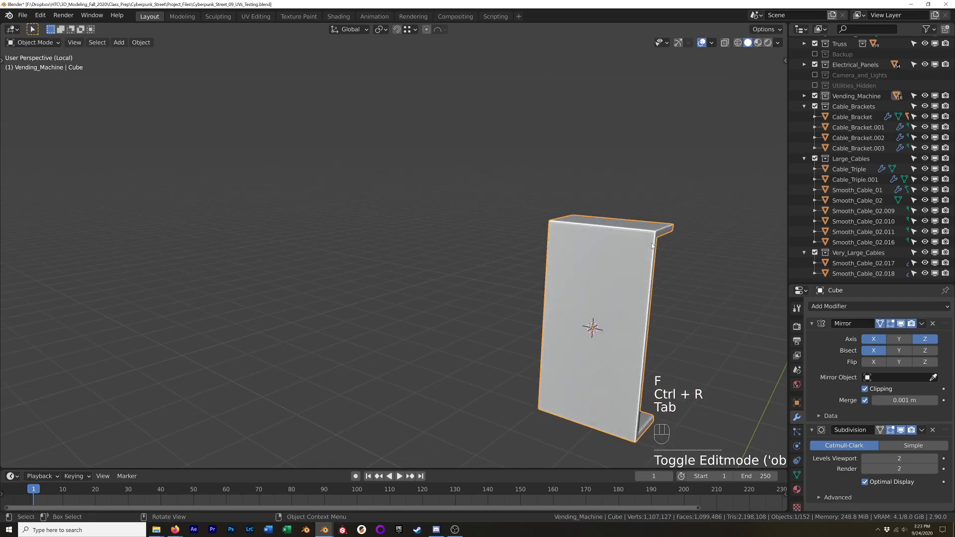
Delete the bent plate, return to the full scene and focus on a bracket bolt
key("x")
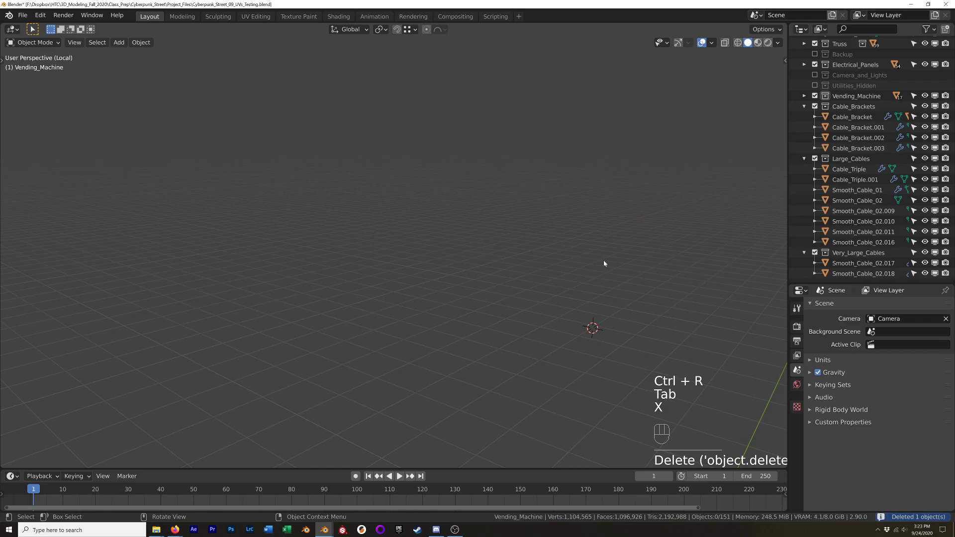
key("KP_Divide")
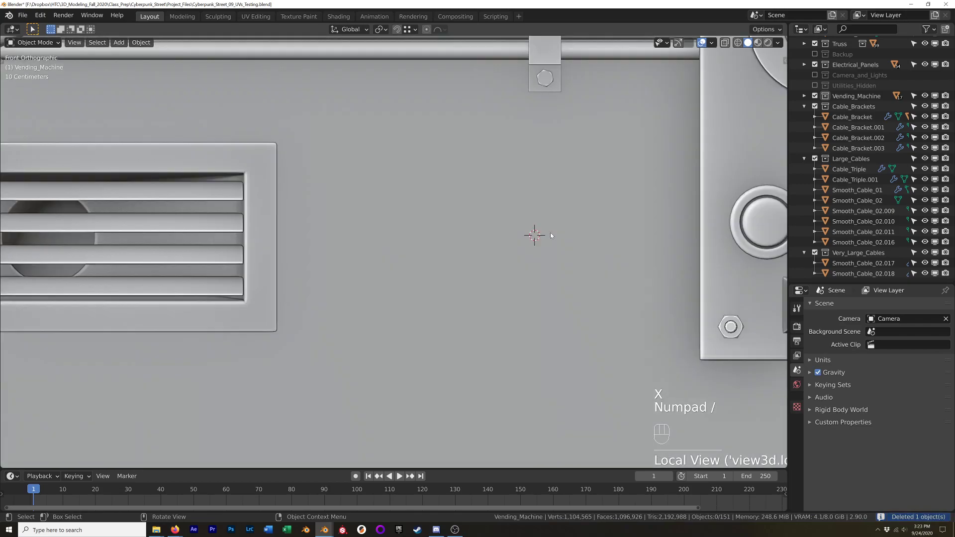
left_click_drag(585, 136, 575, 190)
middle_click(575, 190)
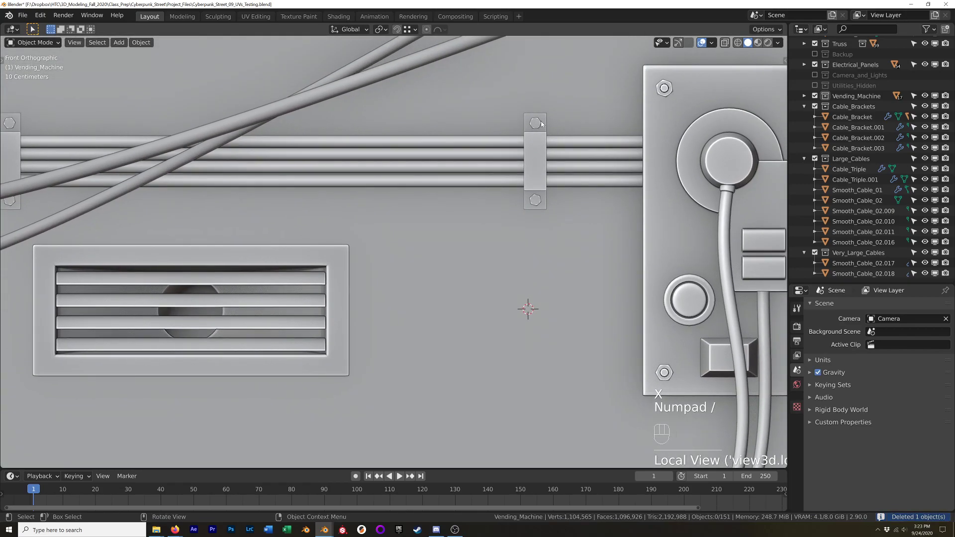
left_click(541, 123)
key("KP_Decimal")
left_click(560, 195)
Inspect the moved bolt on the bracket, undo once and select the cable bracket
left_click_drag(478, 212, 455, 218)
left_click_drag(484, 207, 514, 198)
left_click_drag(527, 204, 522, 205)
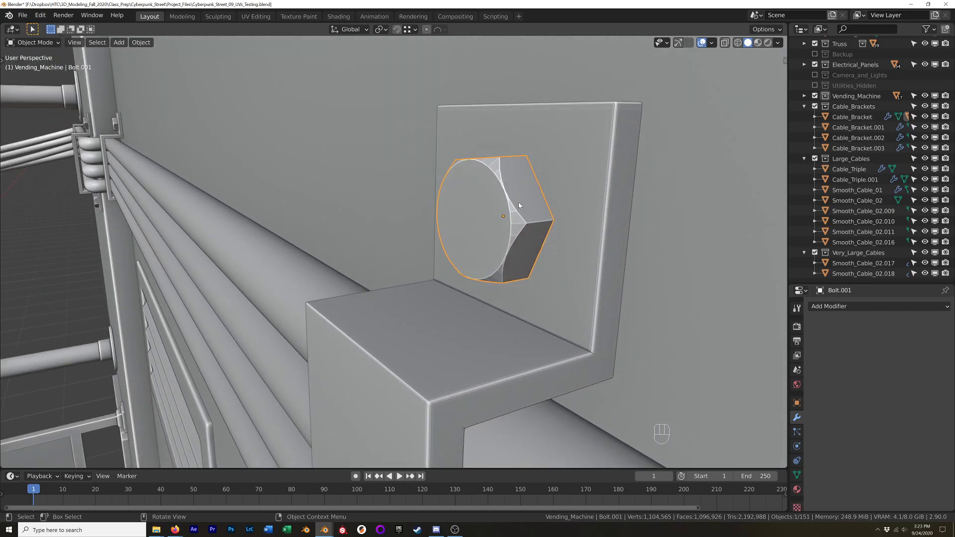
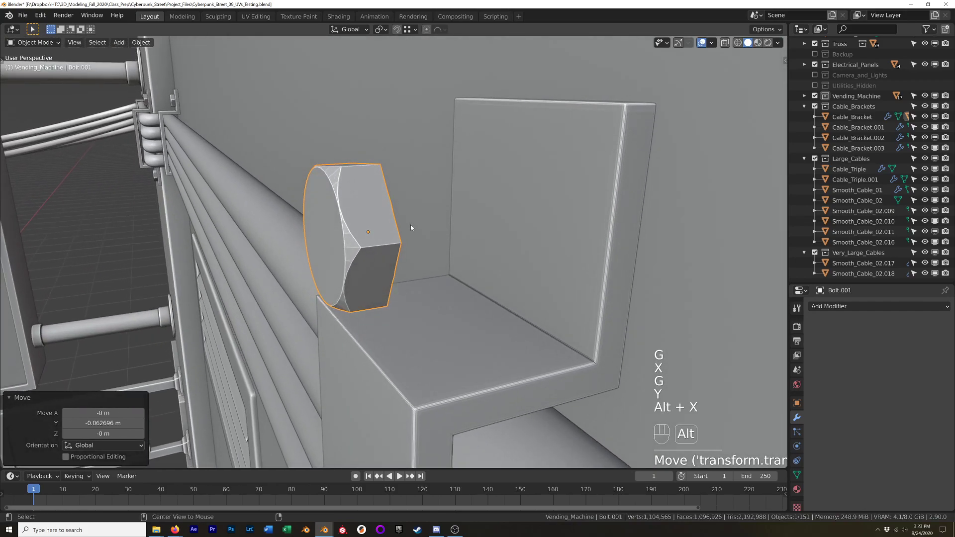
key("ctrl+z")
left_click_drag(424, 248, 598, 239)
left_click_drag(597, 240, 612, 236)
left_click_drag(611, 236, 582, 230)
left_click_drag(585, 229, 507, 234)
left_click_drag(508, 233, 471, 237)
left_click(471, 237)
left_click_drag(425, 268, 572, 236)
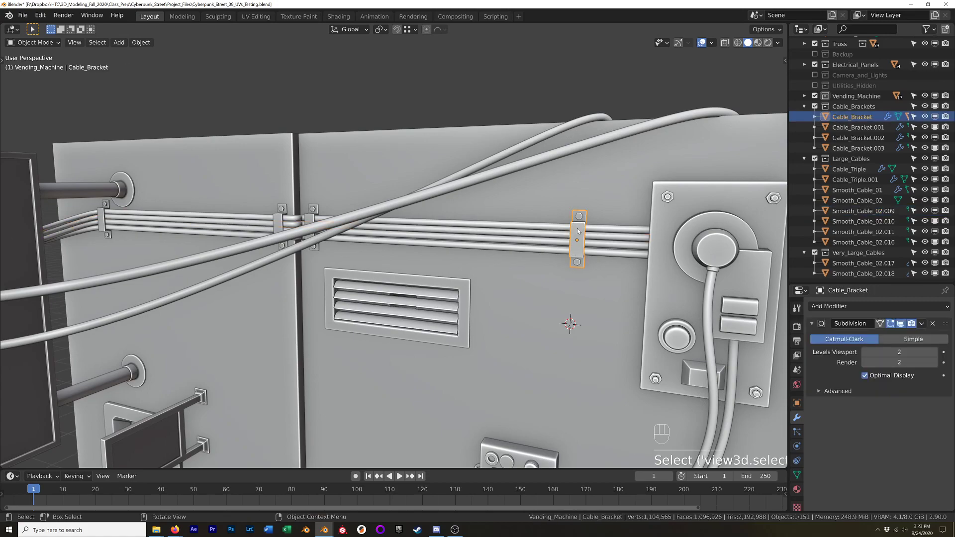
Adjust the cables' positions along the brackets on the wall
key("g")
right_click(571, 225)
left_click(579, 262)
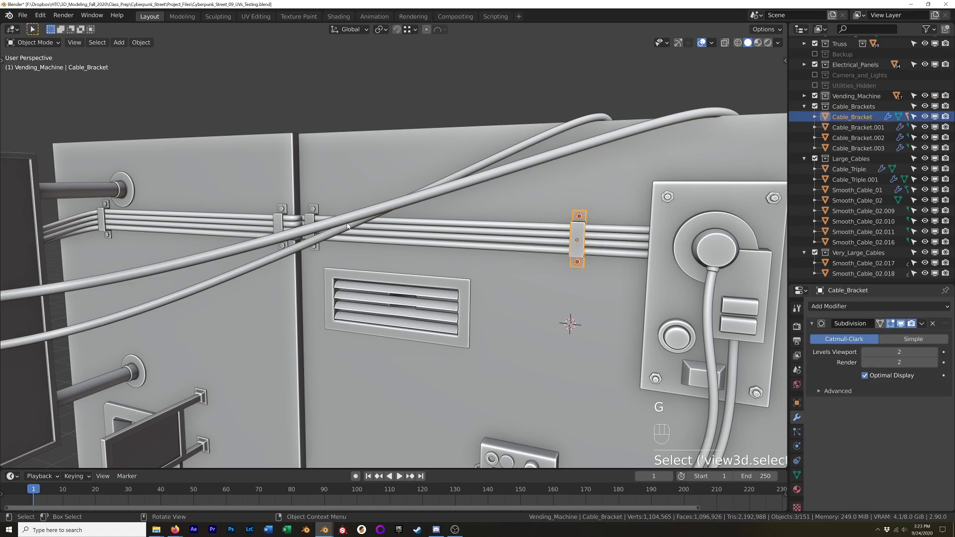
left_click_drag(515, 259, 436, 271)
left_click(437, 270)
left_click_drag(468, 264, 476, 261)
left_click(476, 262)
left_click(606, 253)
left_click_drag(619, 256, 637, 249)
Select the four Smooth_Cable objects together and check them running through the brackets
left_click(638, 211)
left_click(636, 228)
left_click(636, 182)
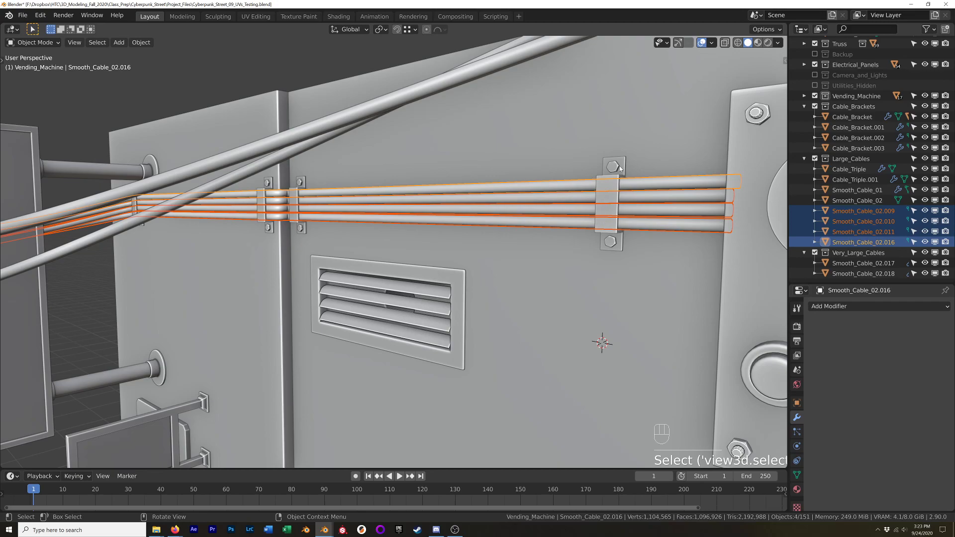
left_click_drag(622, 219, 632, 224)
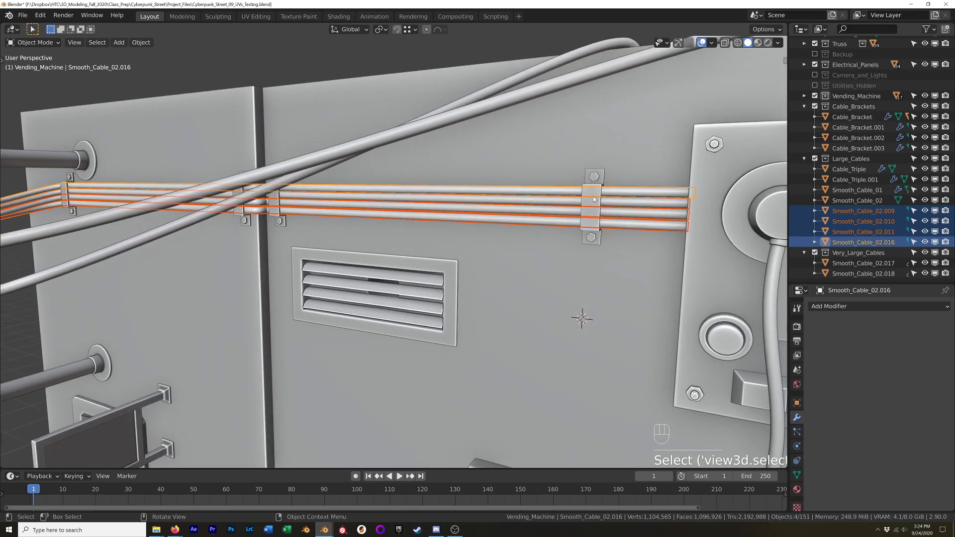
left_click_drag(507, 216, 627, 246)
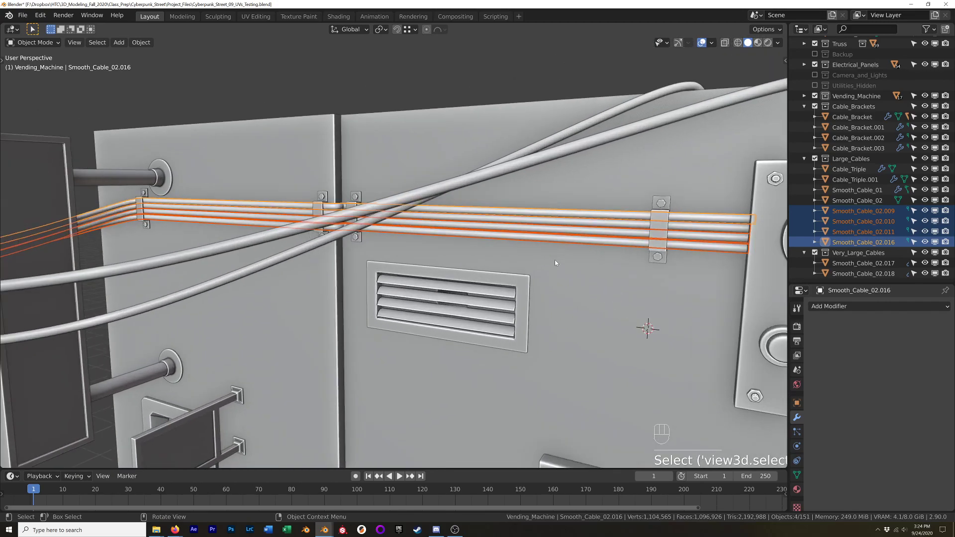
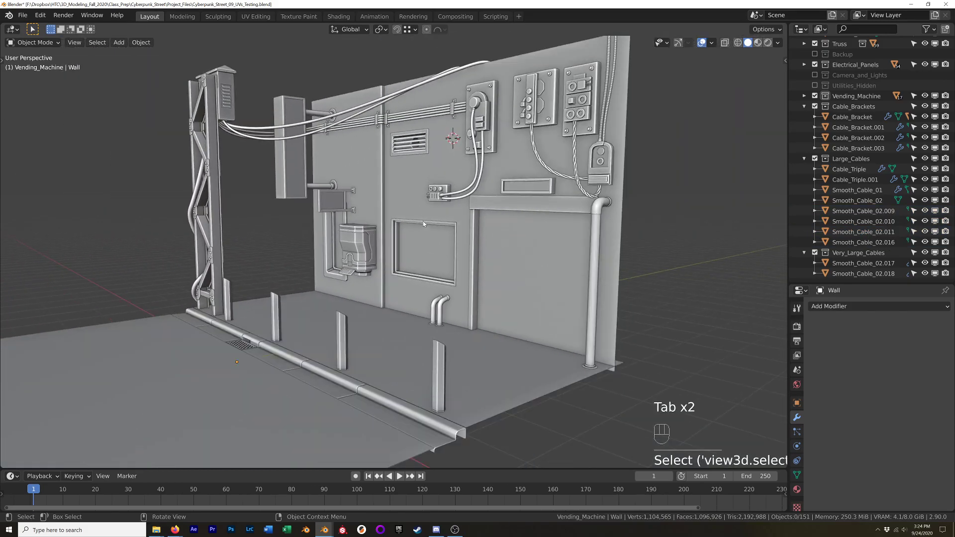
Orbit the whole street wall scene toward the truss and electrical box
left_click_drag(426, 252, 399, 255)
left_click_drag(403, 225, 562, 335)
left_click_drag(561, 335, 587, 334)
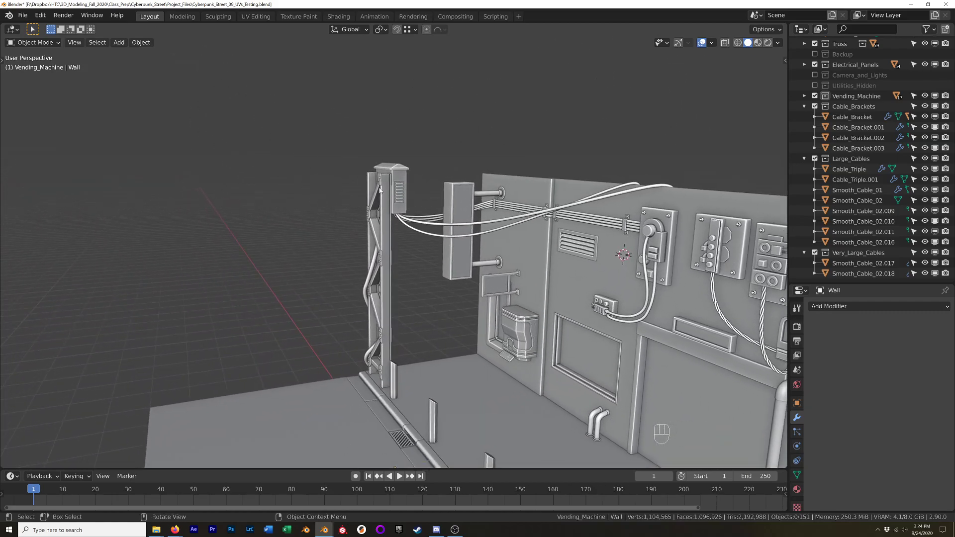
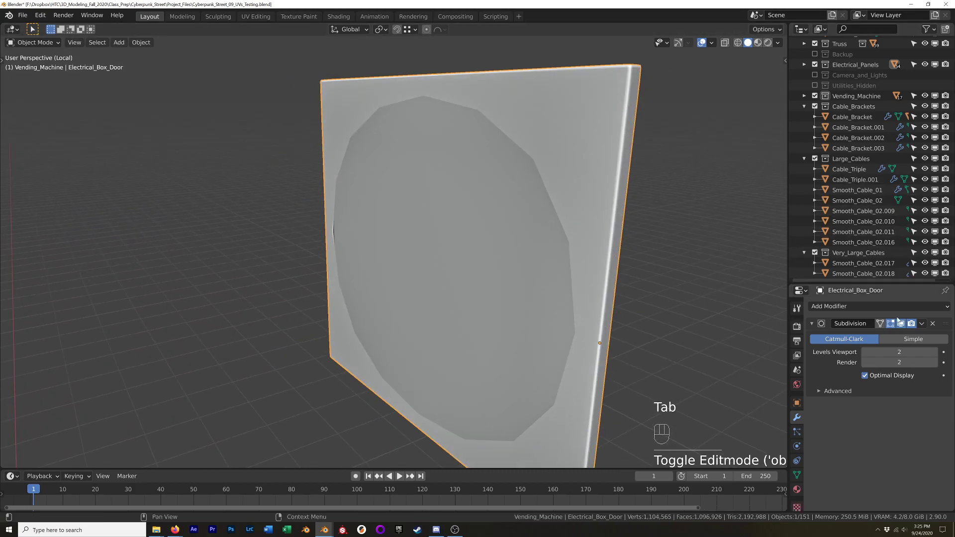
Leave local view so the whole electrical box with its handle shows again
left_click(894, 326)
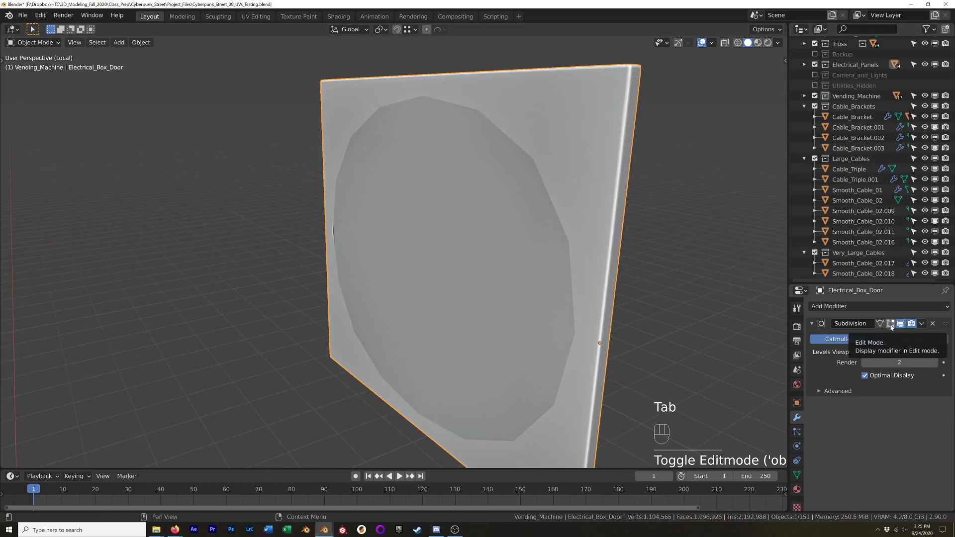
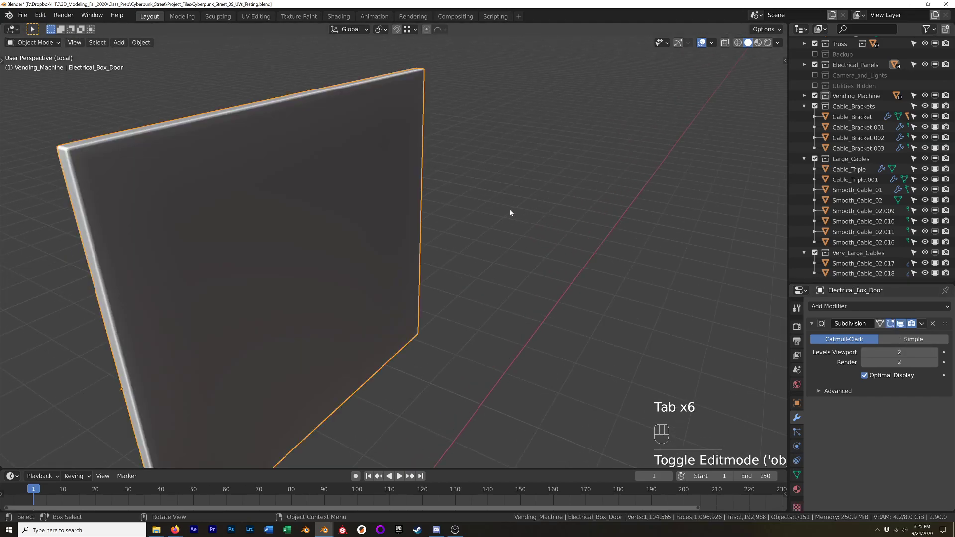
key("KP_Divide")
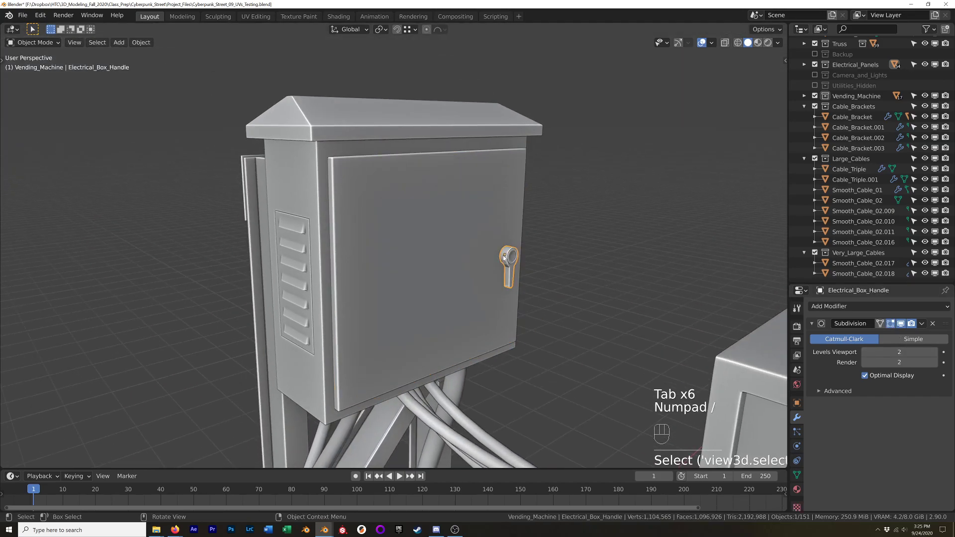
Isolate the door handle, edit its mesh and reshape the round head's edge loops
key("KP_Decimal")
key("KP_Divide")
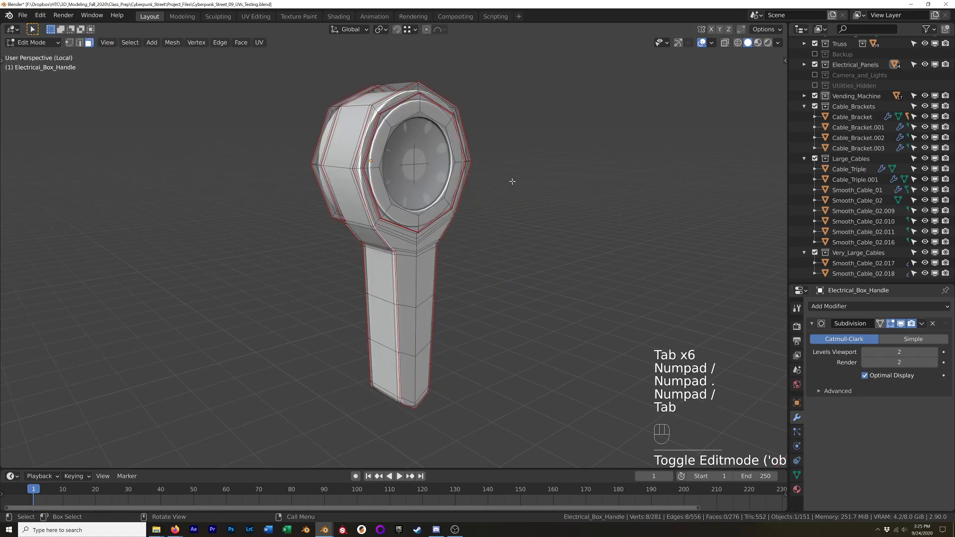
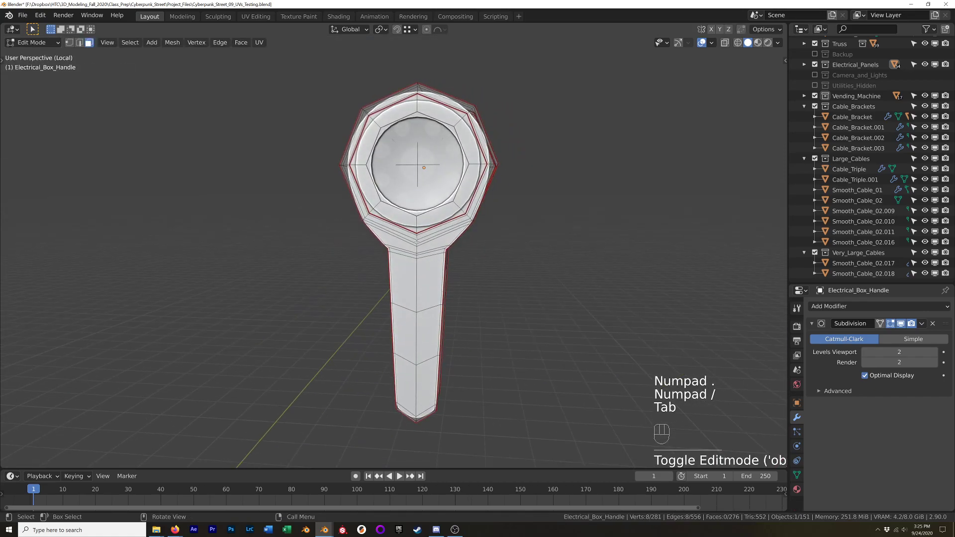
key("3")
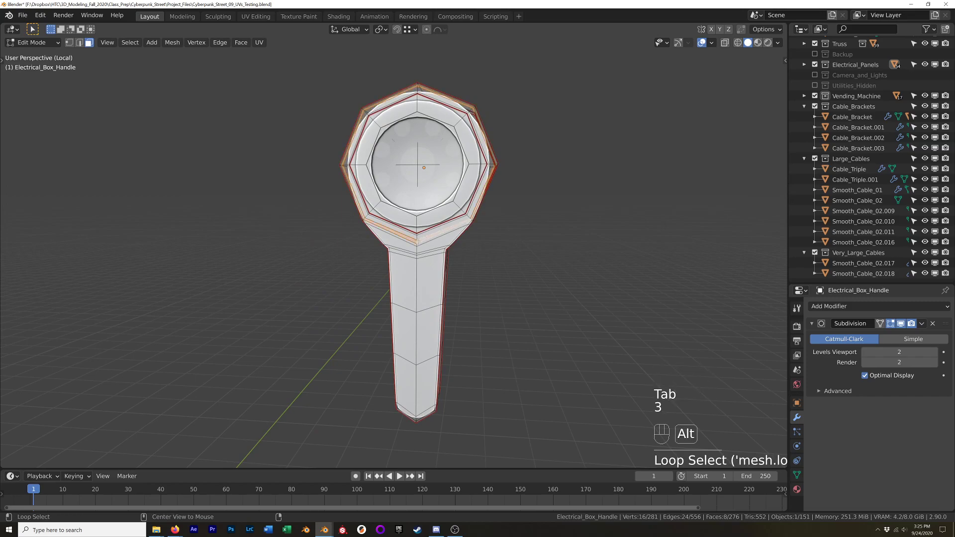
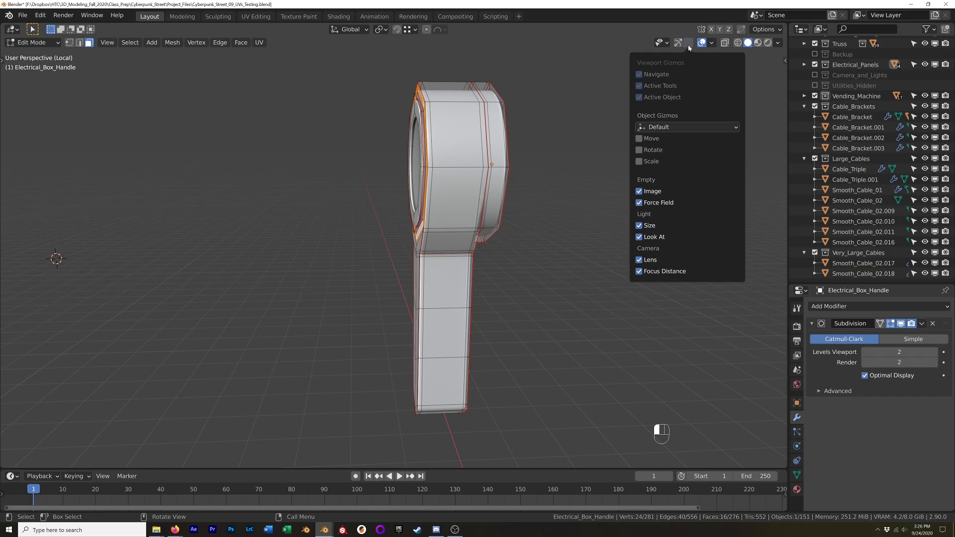
left_click(781, 46)
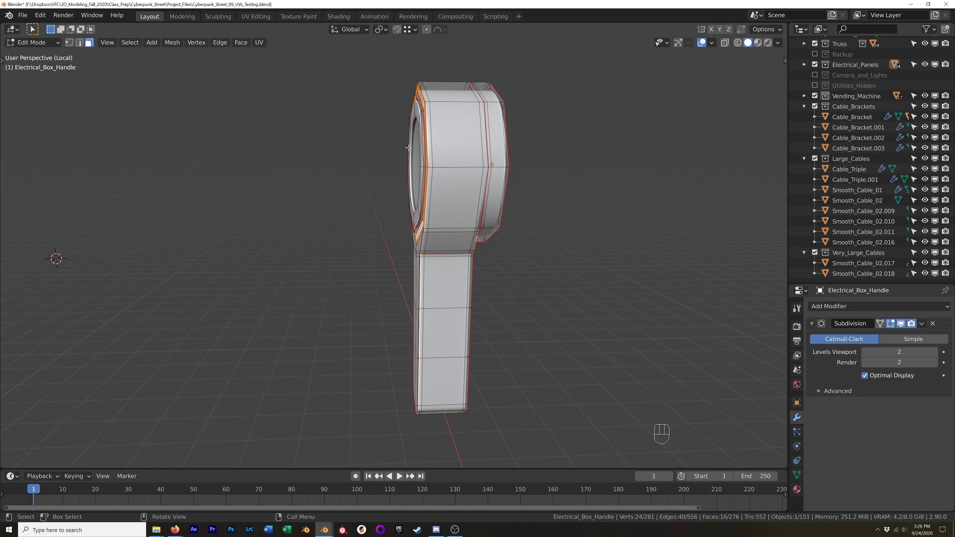
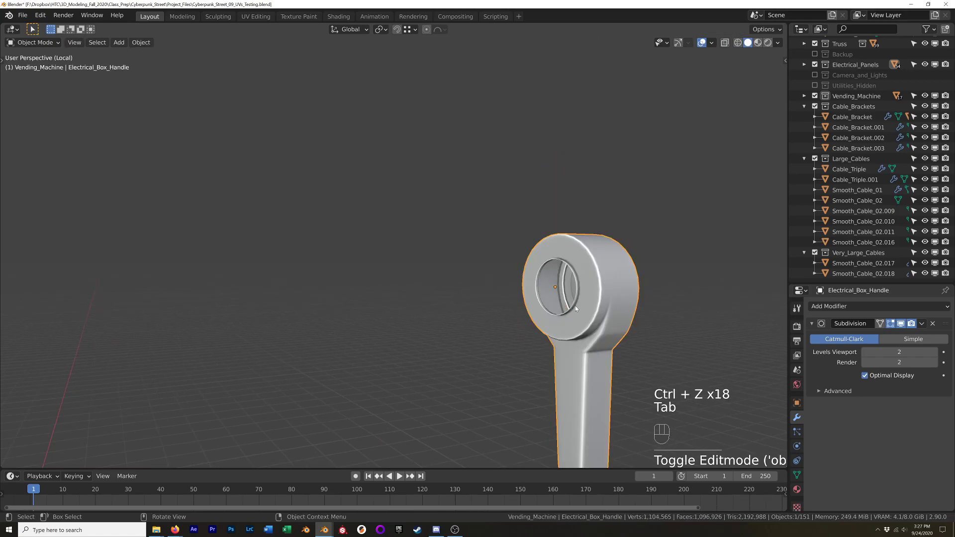
Inspect the finished handle, return to the full scene and orbit toward the wall and truss
left_click_drag(615, 300, 393, 312)
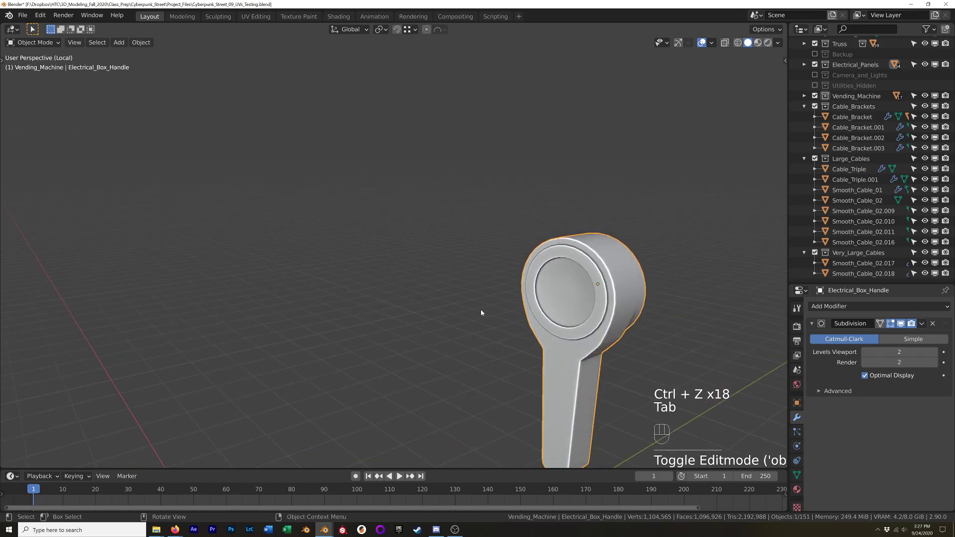
left_click_drag(582, 341, 578, 302)
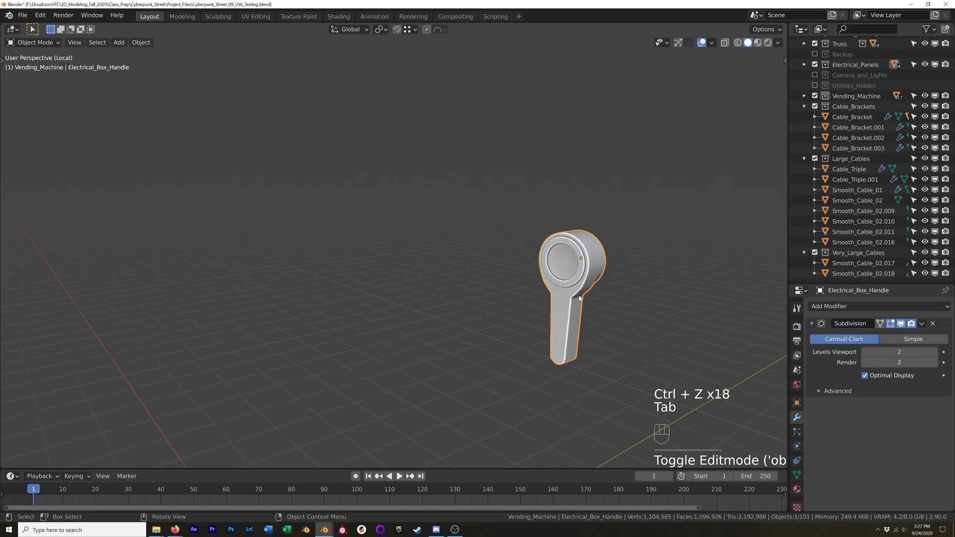
key("KP_Divide")
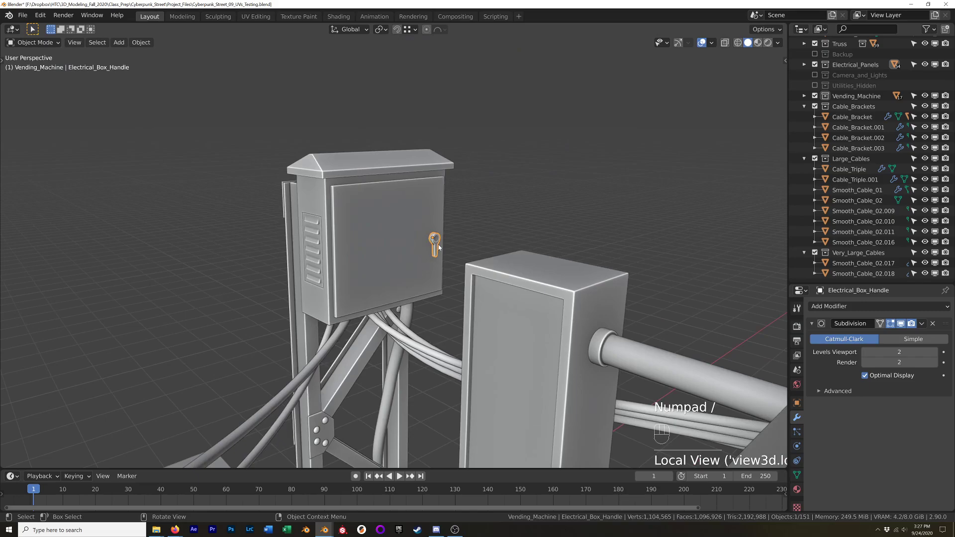
left_click_drag(360, 319, 491, 292)
left_click_drag(532, 345, 494, 277)
left_click_drag(494, 277, 467, 245)
Pan across the wall to frame the electrical box on the truss
left_click(467, 246)
middle_click(498, 275)
left_click(473, 272)
left_click_drag(466, 269, 404, 249)
left_click(404, 249)
left_click_drag(415, 237, 419, 254)
left_click_drag(377, 183, 472, 238)
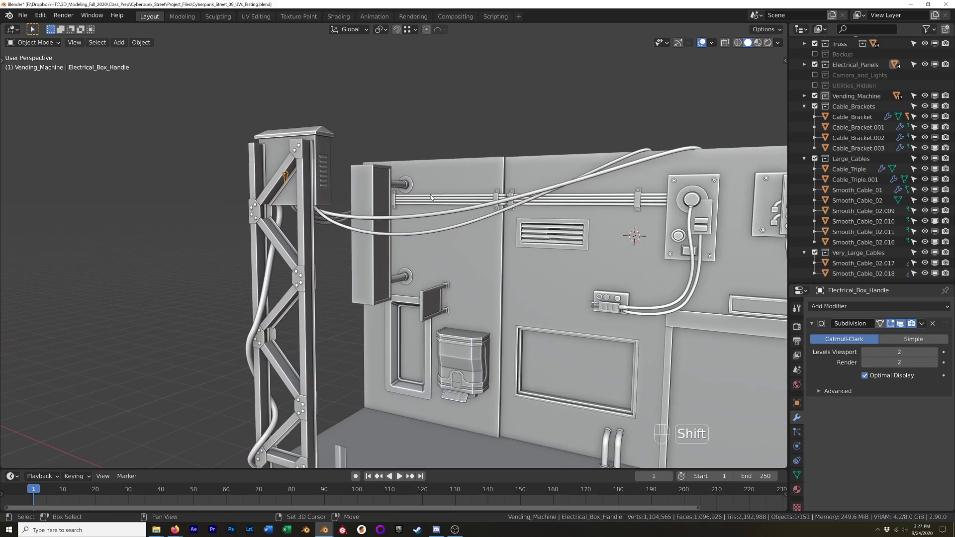
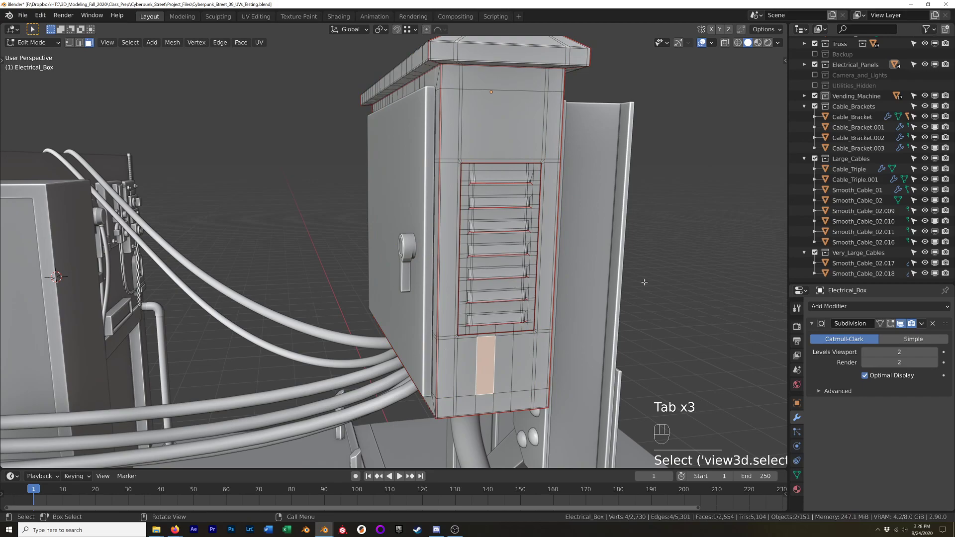
Finish editing the electrical box mesh, returning to Object Mode
key("Tab")
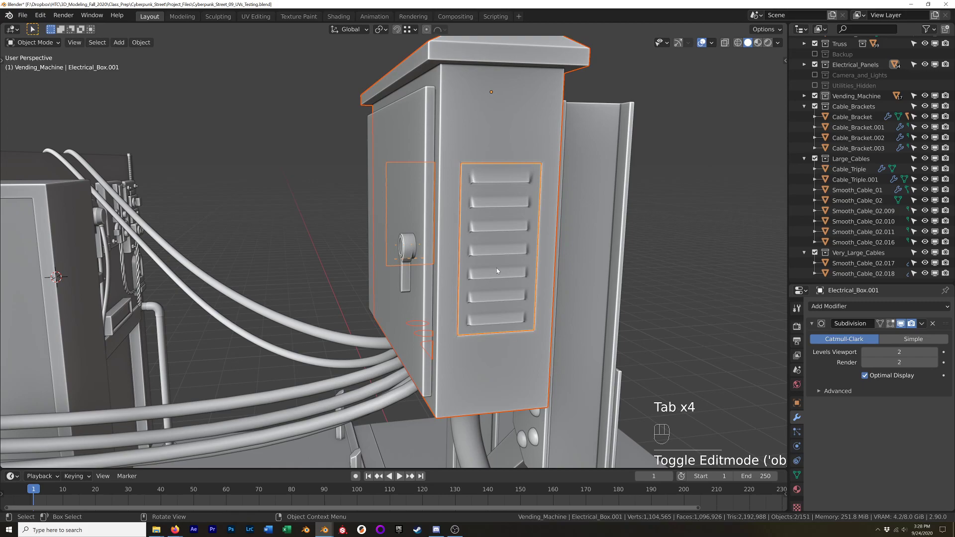
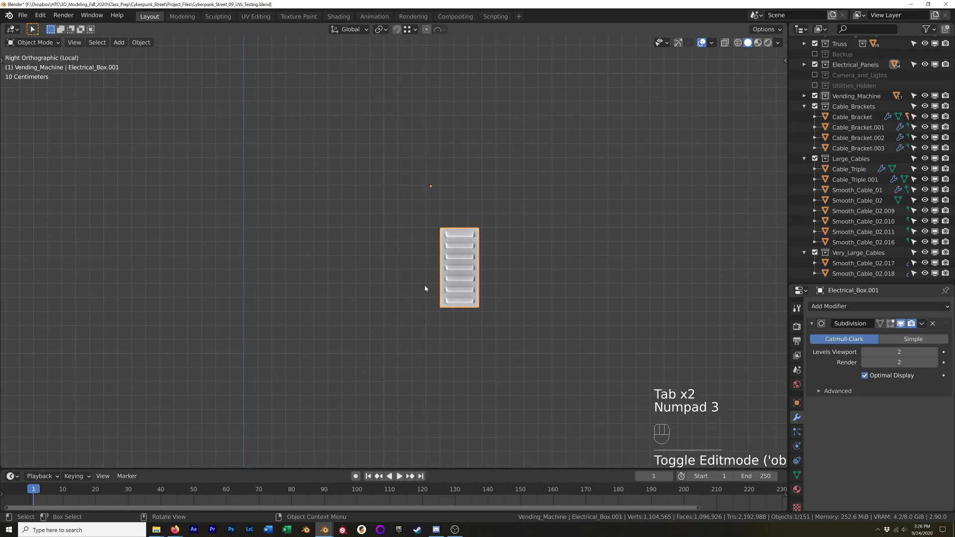
Add a new plane beside the vent panel, rotate it 90° about Y and scale it down
left_click(389, 268)
key("shift+a")
key("Tab")
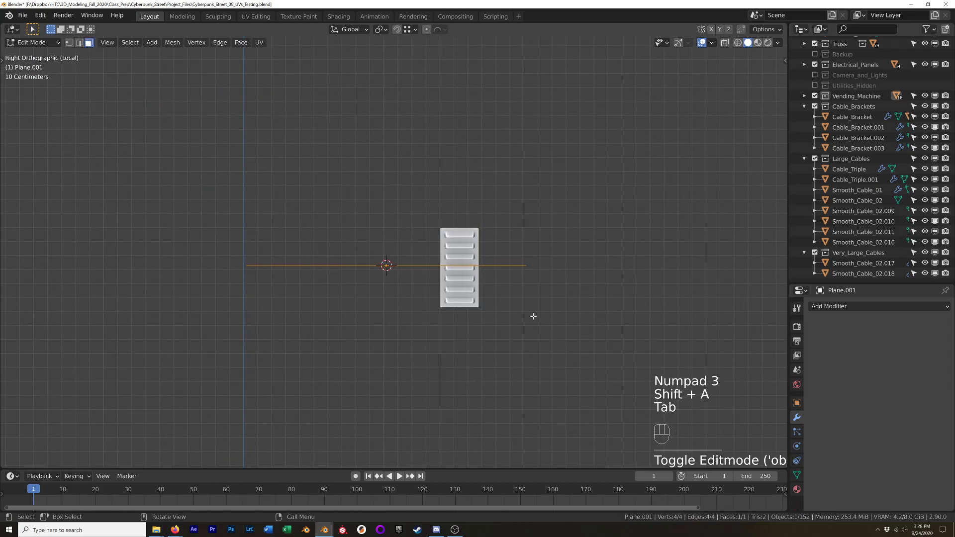
key("r")
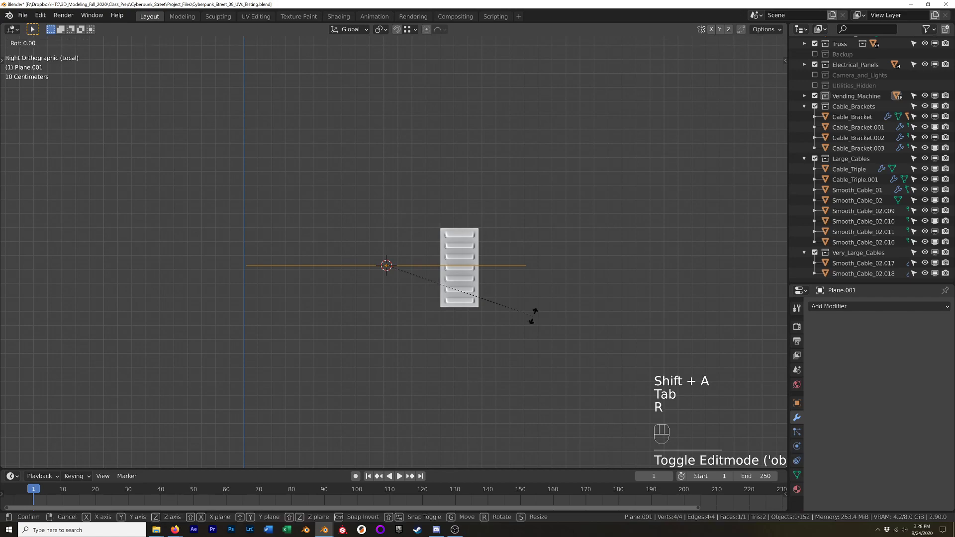
key("y")
key("KP_9")
key("KP_0")
key("KP_Enter")
key("s")
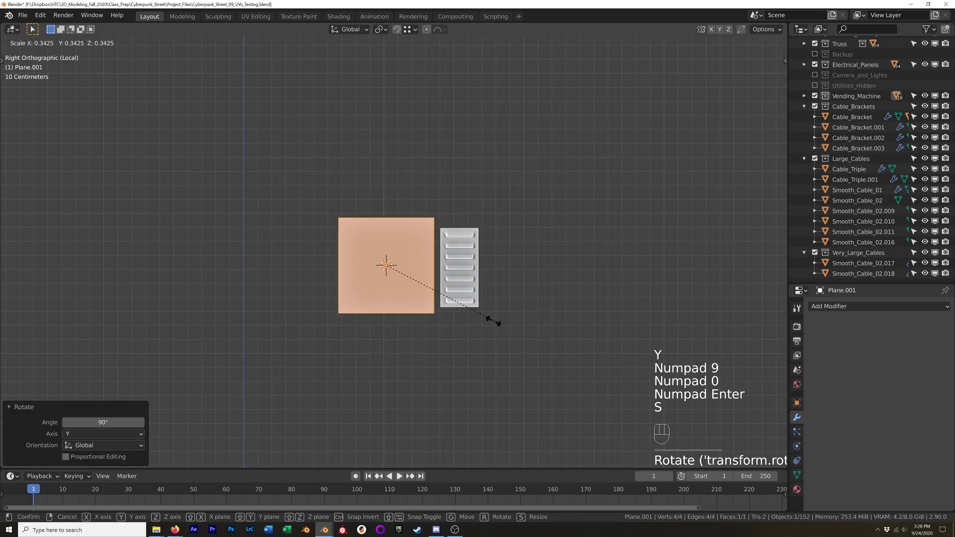
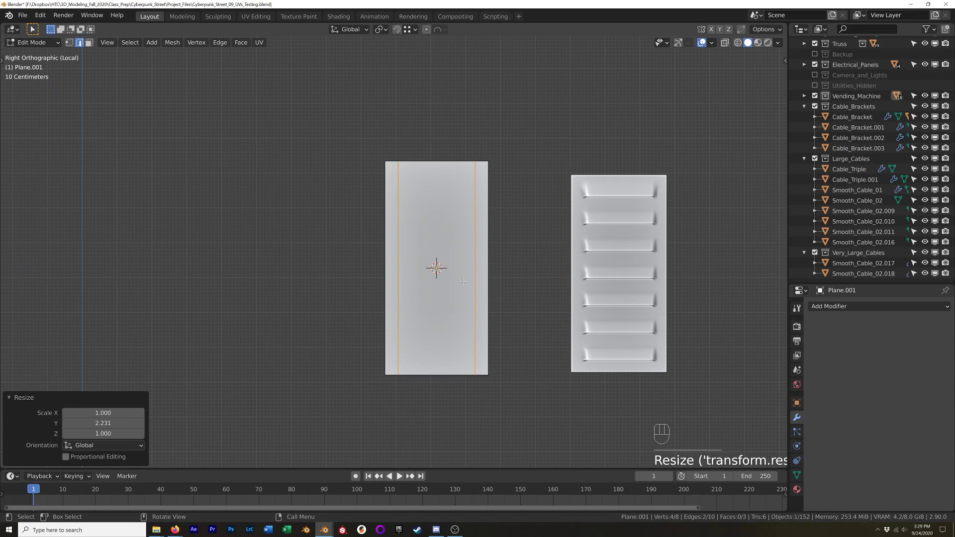
Add horizontal loop cuts across the plane
key("ctrl+r")
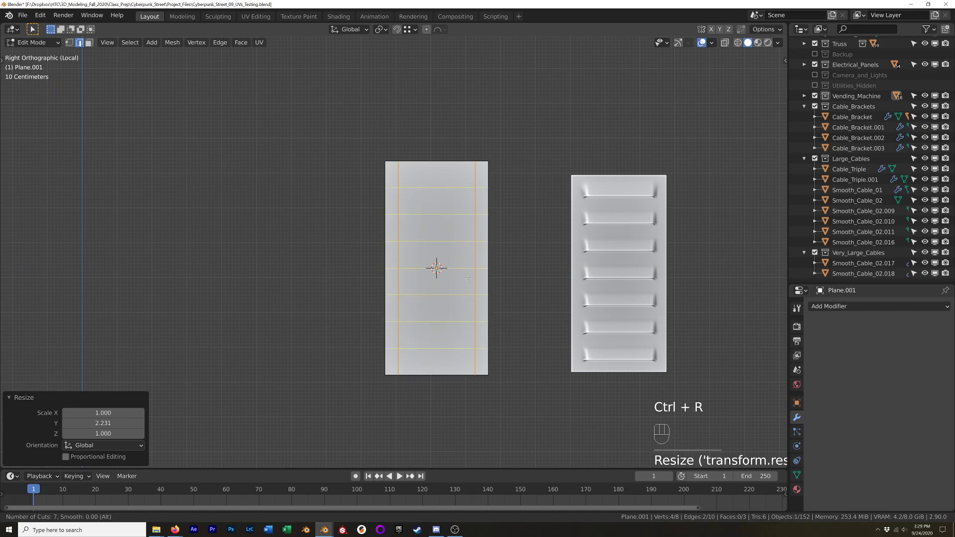
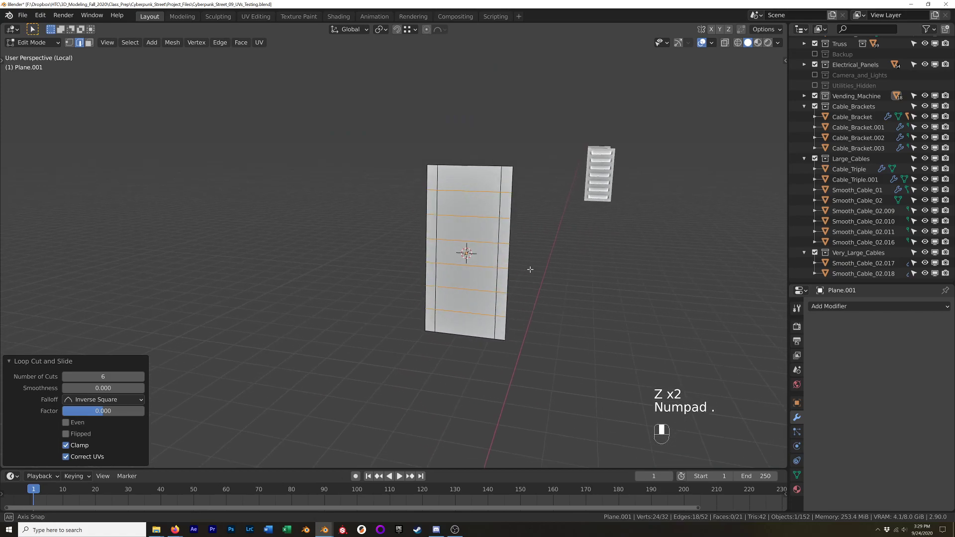
Move the whole plane along X to sit next to the reference louvred panel and frame both
key("Tab")
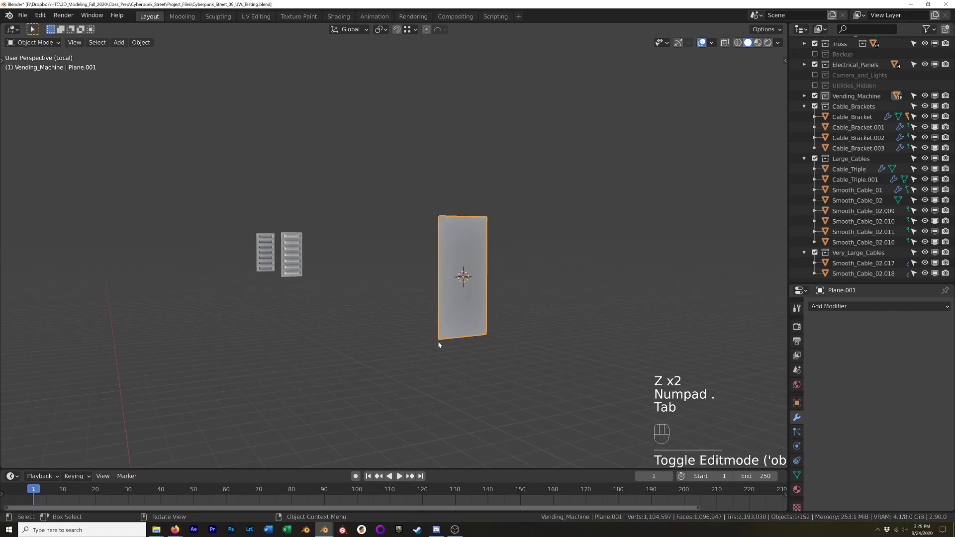
key("KP_1")
left_click_drag(381, 338, 439, 325)
key("g")
key("x")
left_click(271, 325)
left_click_drag(284, 288, 208, 301)
key("KP_Decimal")
left_click_drag(392, 296, 373, 281)
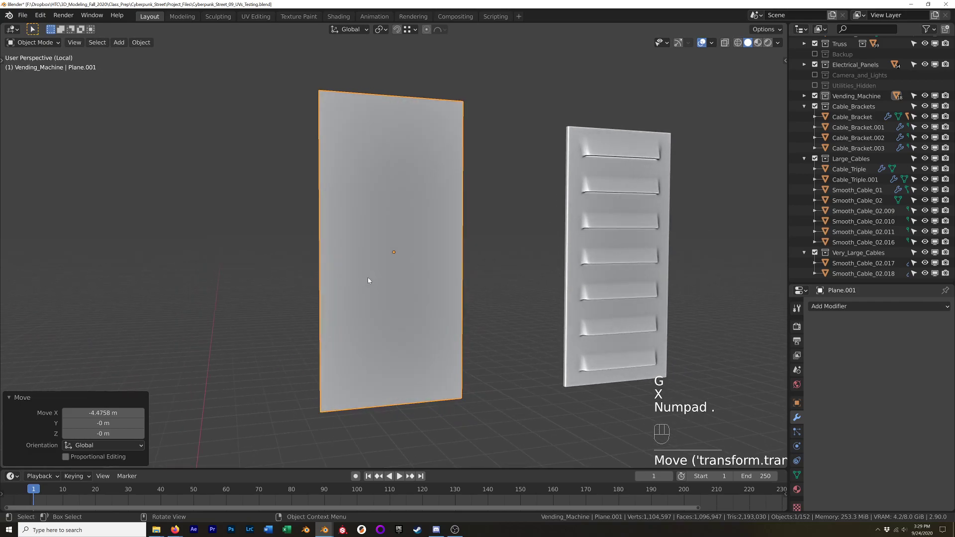
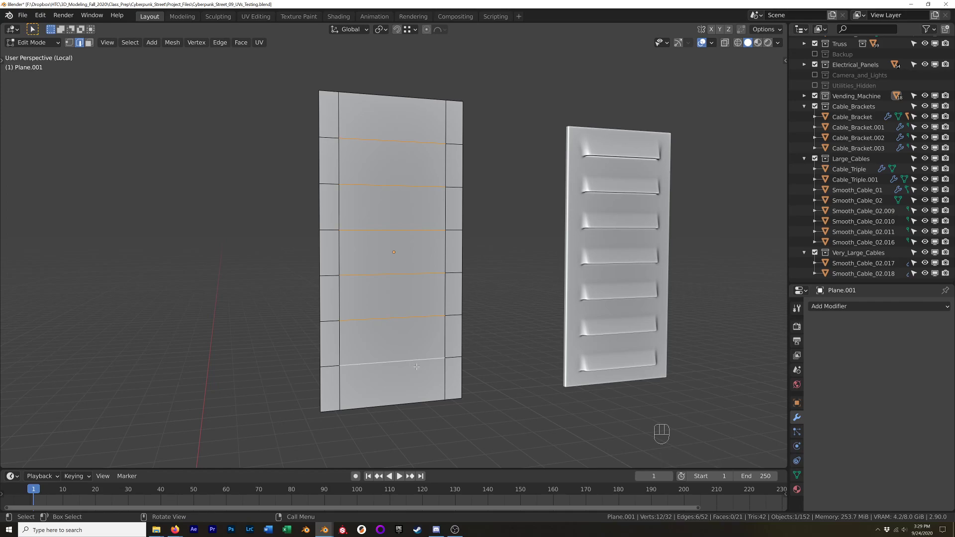
Add a second horizontal loop beside a slat line with a loop cut
key("ctrl+r")
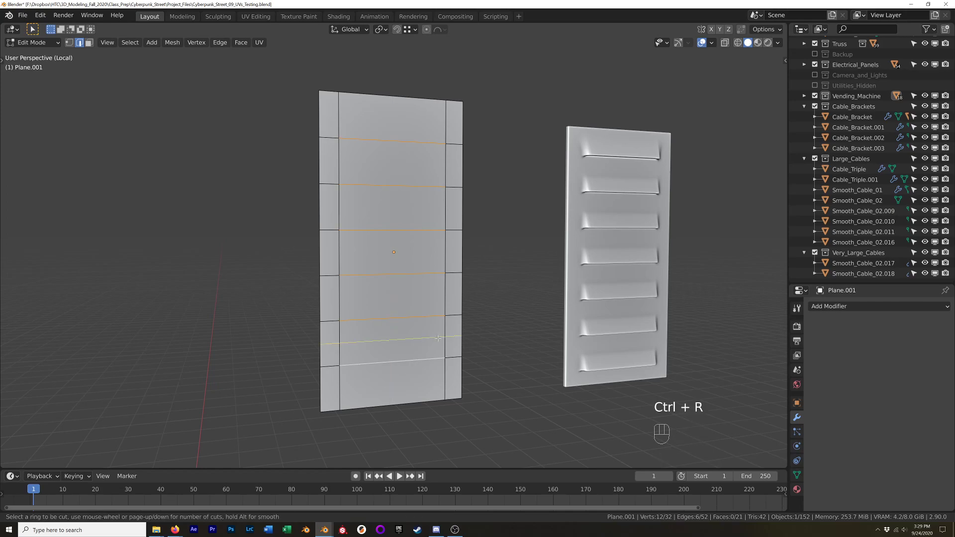
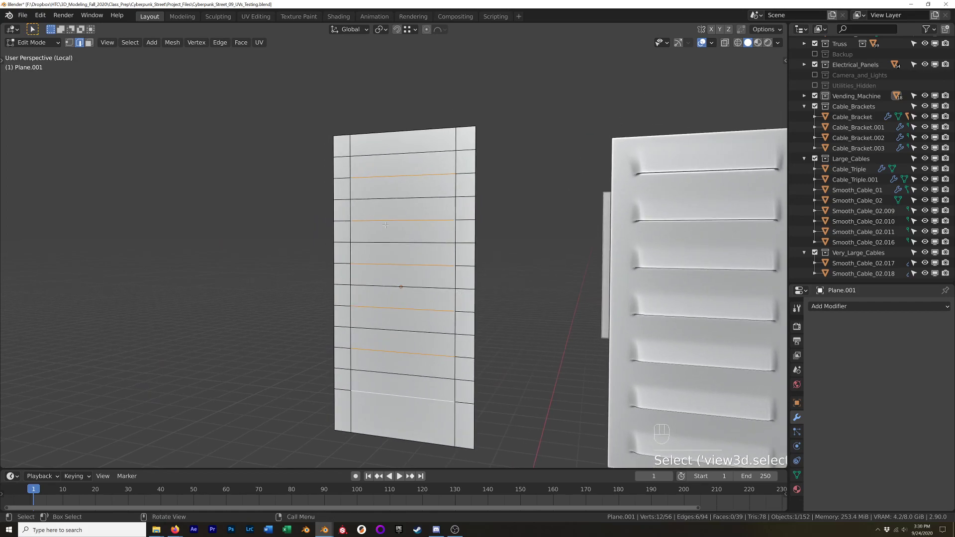
key("v")
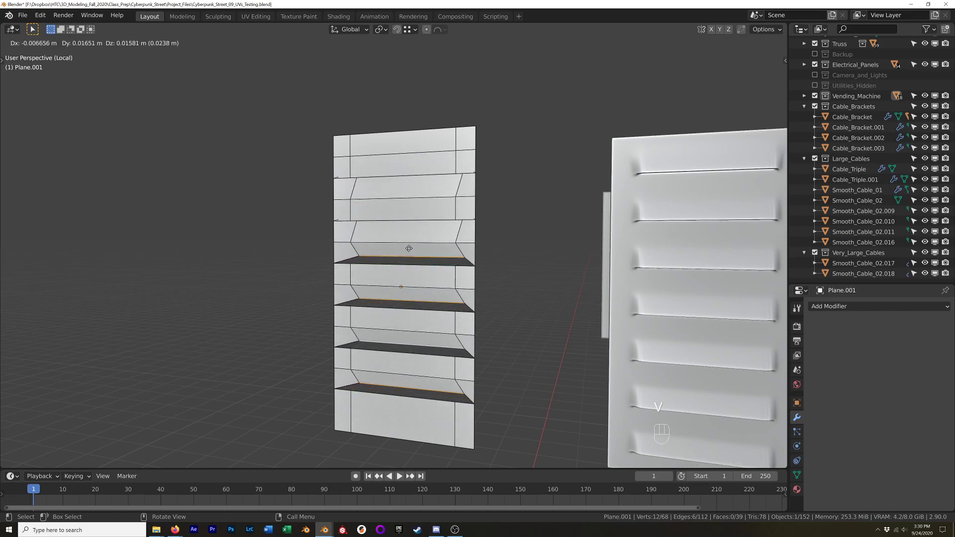
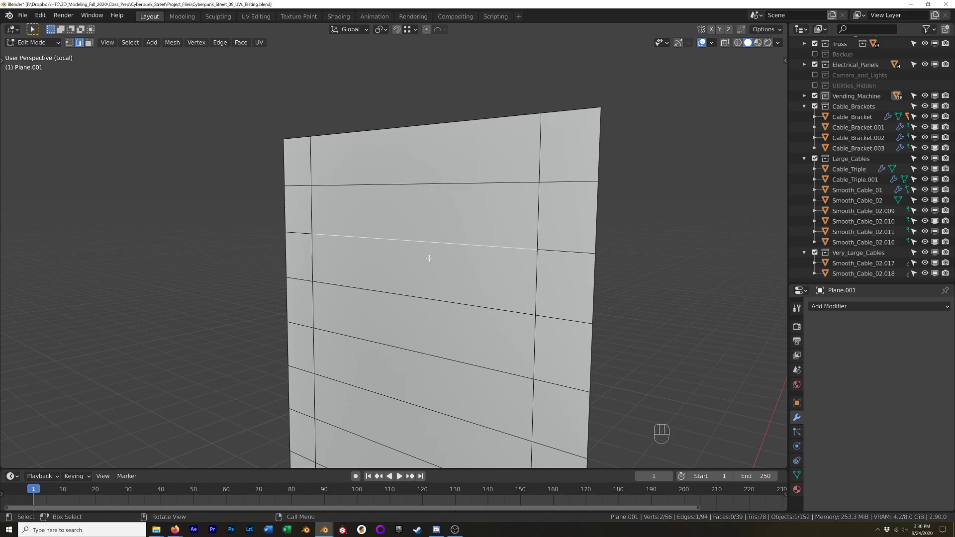
key("v")
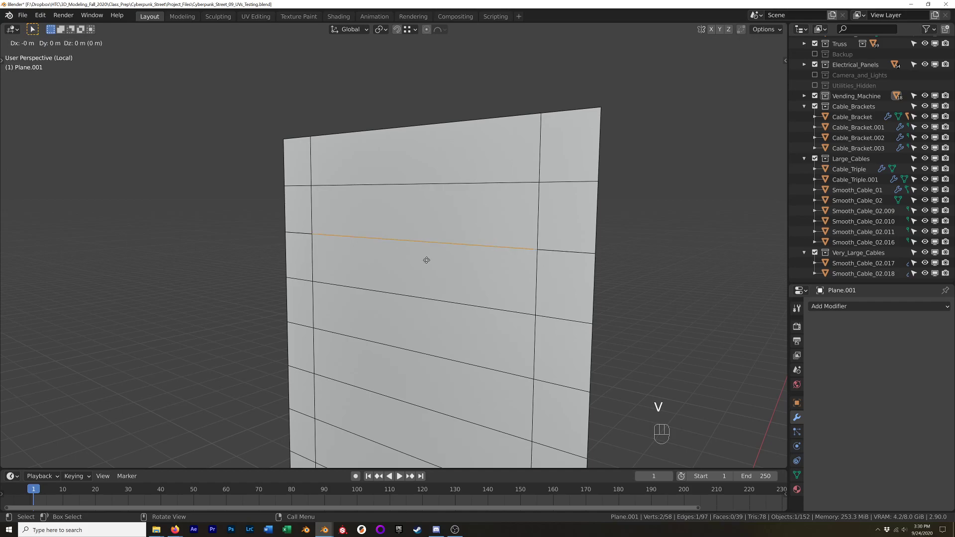
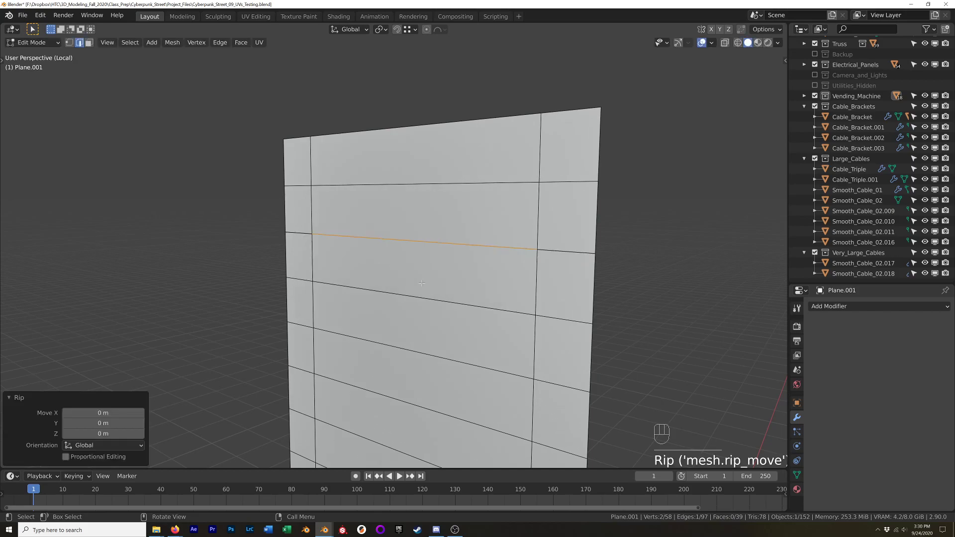
key("ctrl+z")
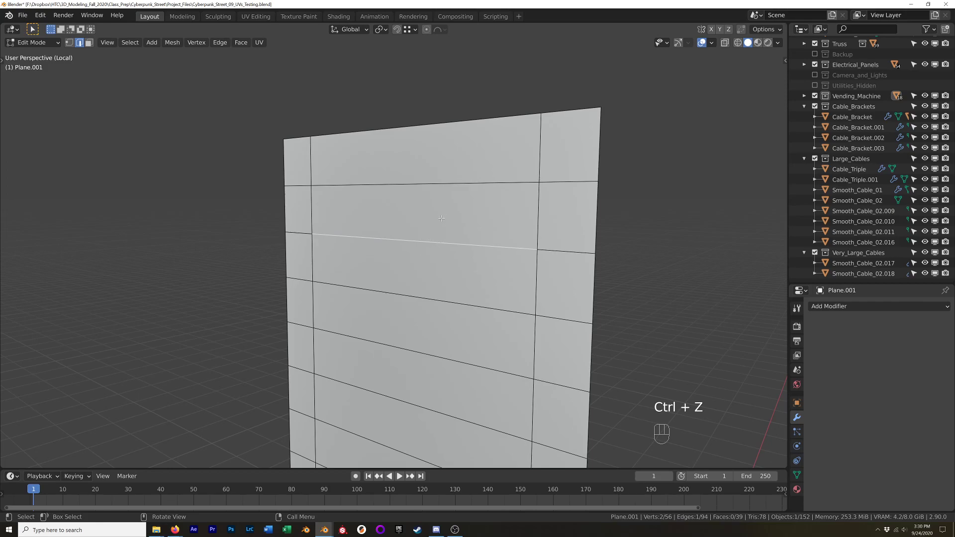
key("v")
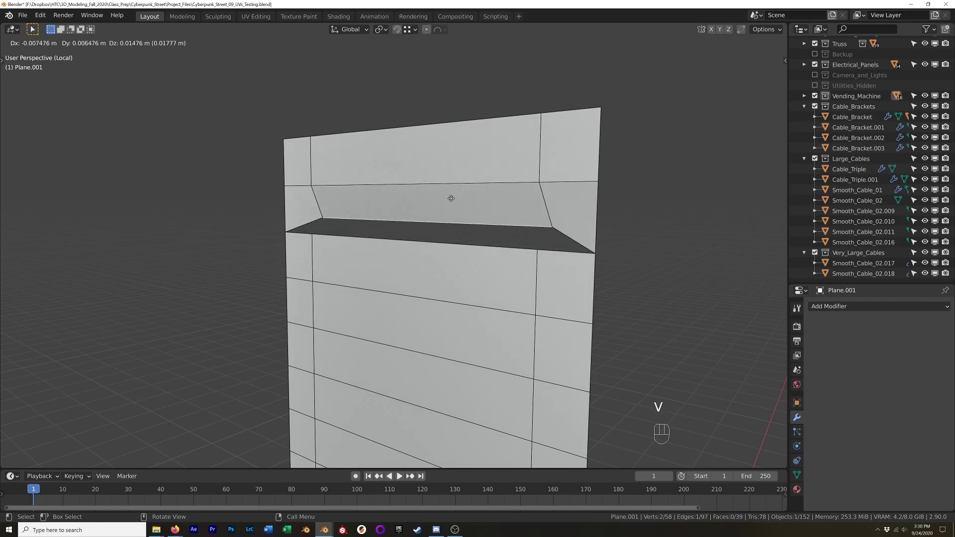
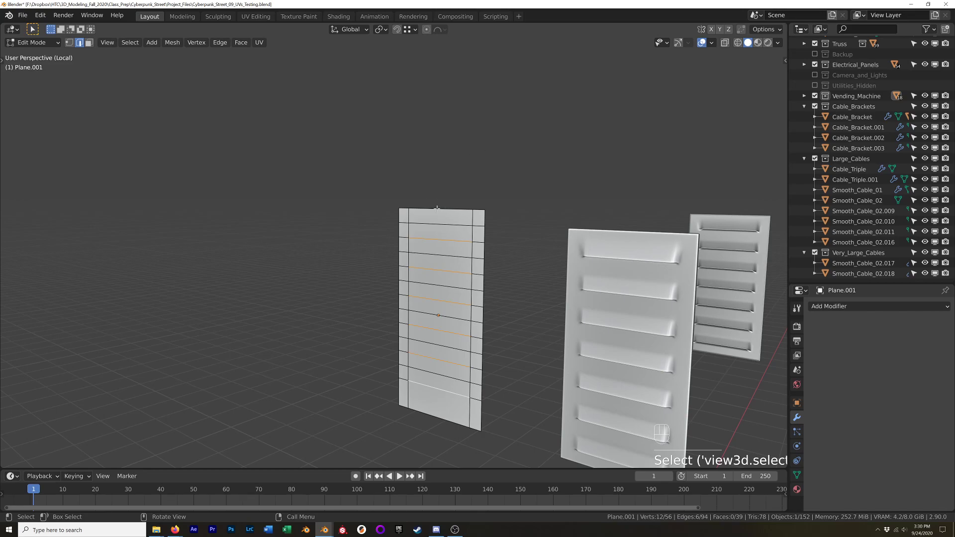
key("v")
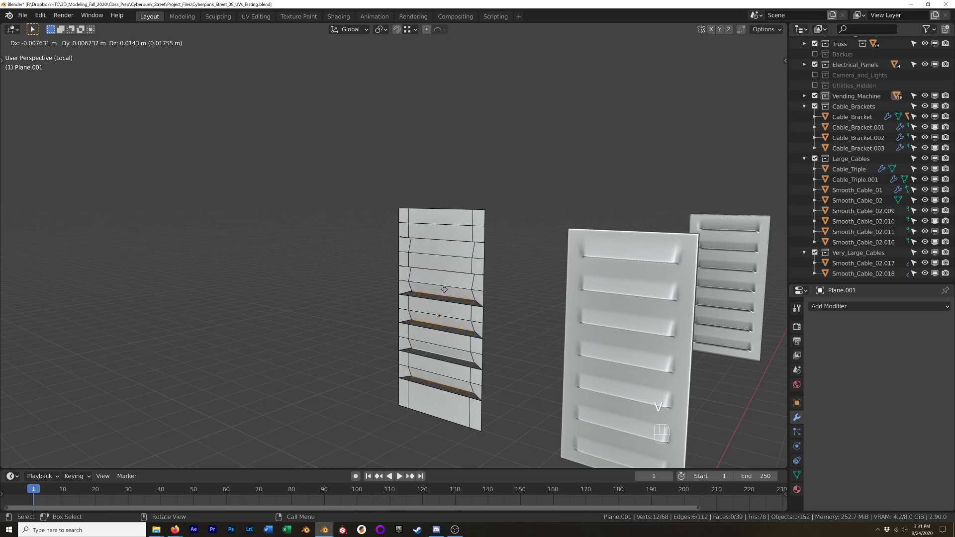
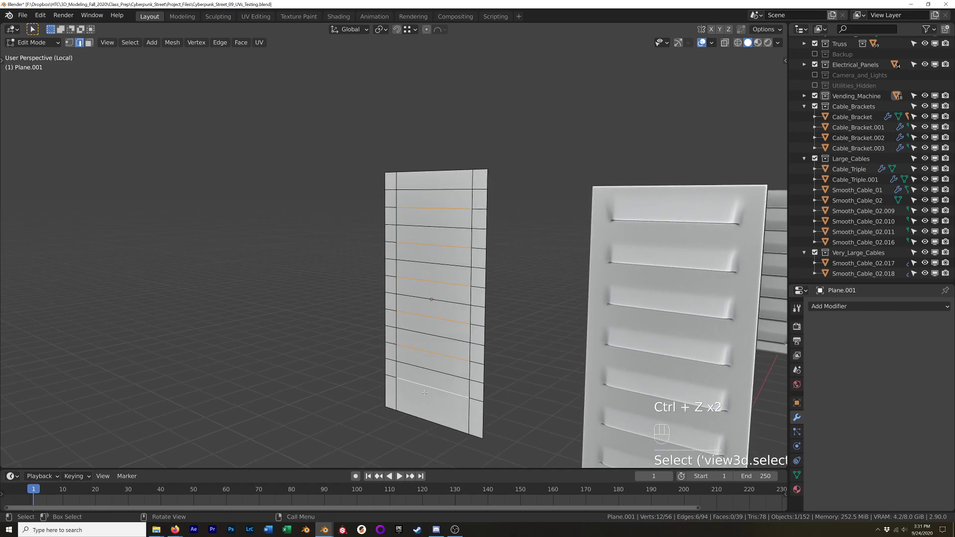
Rip the slat edges open into slots, constrained vertically along Z
key("v")
key("z")
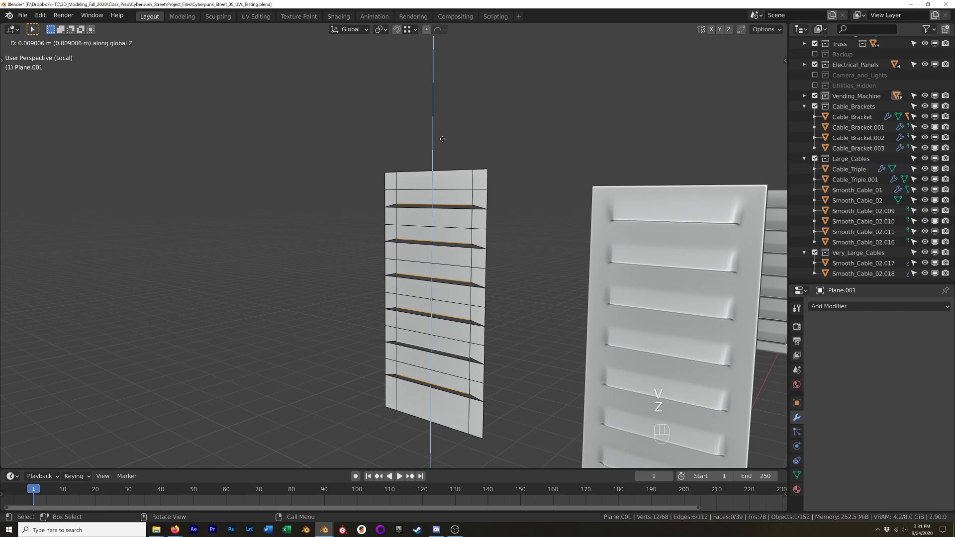
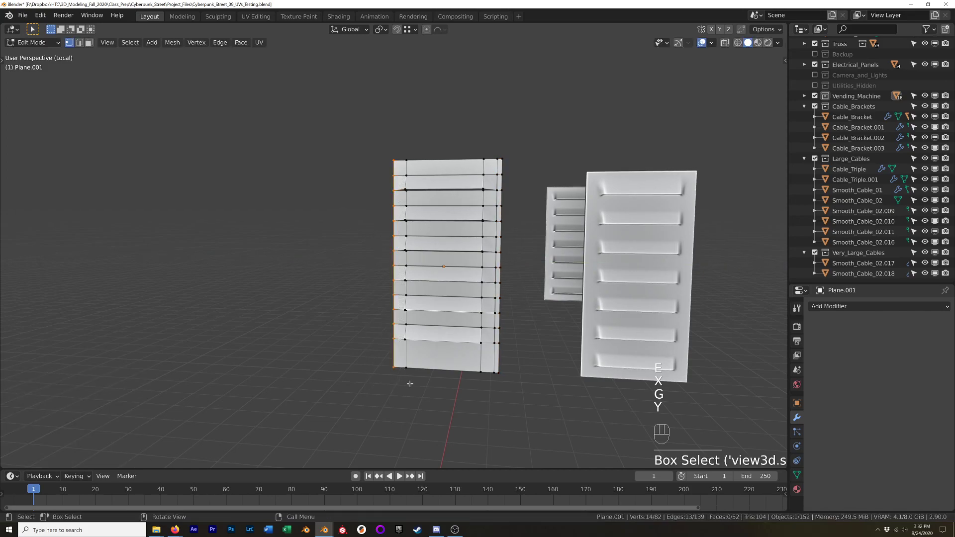
Extrude the selected border edges along Y into a thin rim
key("e")
key("y")
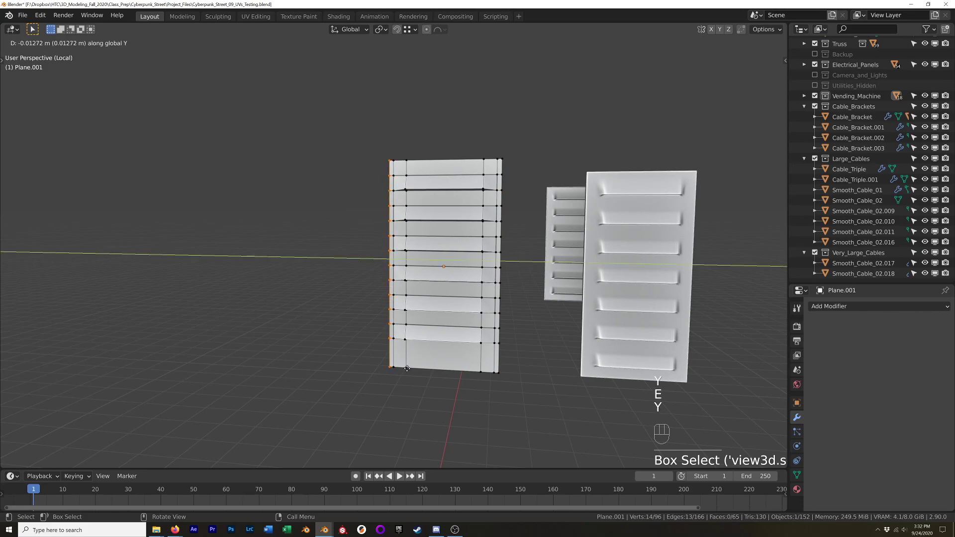
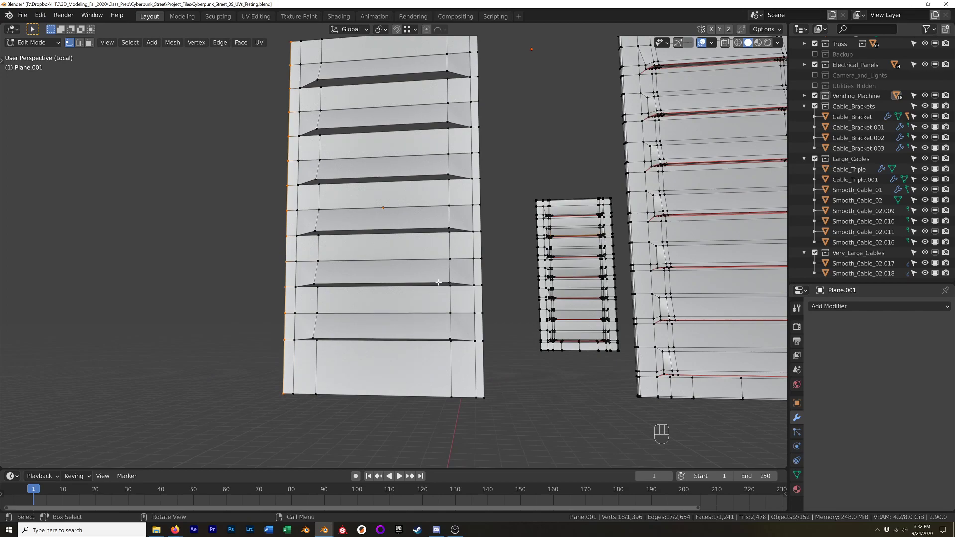
Add a vertical loop cut through the middle of the louvred plane
key("ctrl+r")
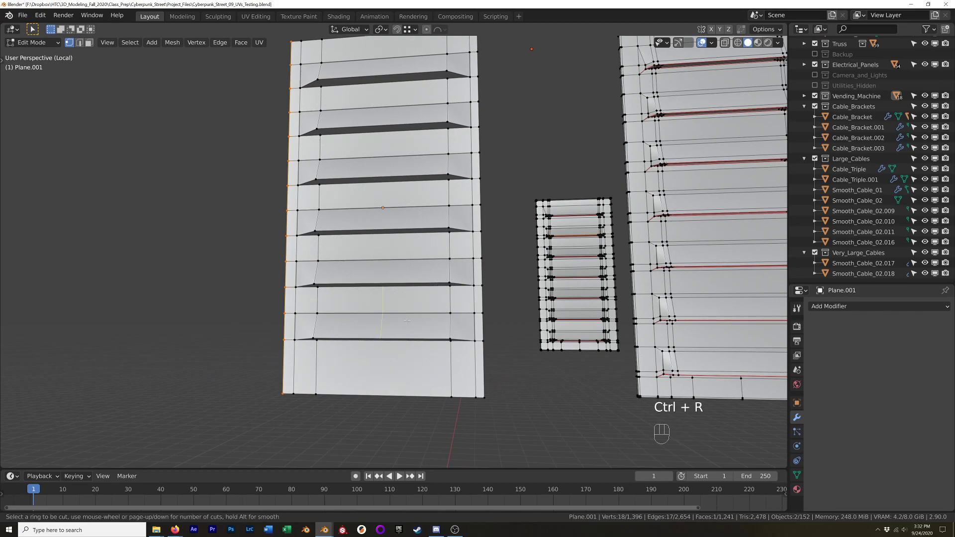
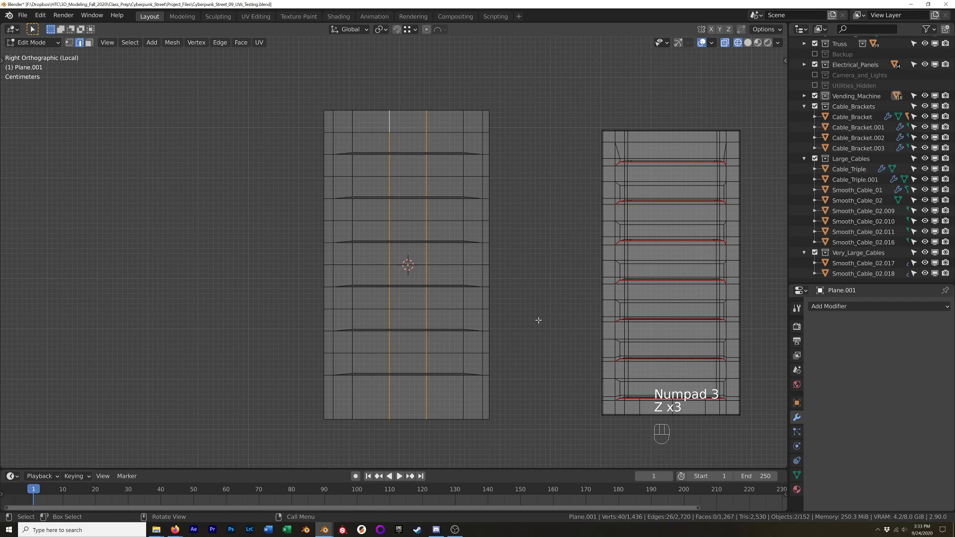
Spread the two middle vertical loops apart along Y and add holding loop cuts near the borders
key("s")
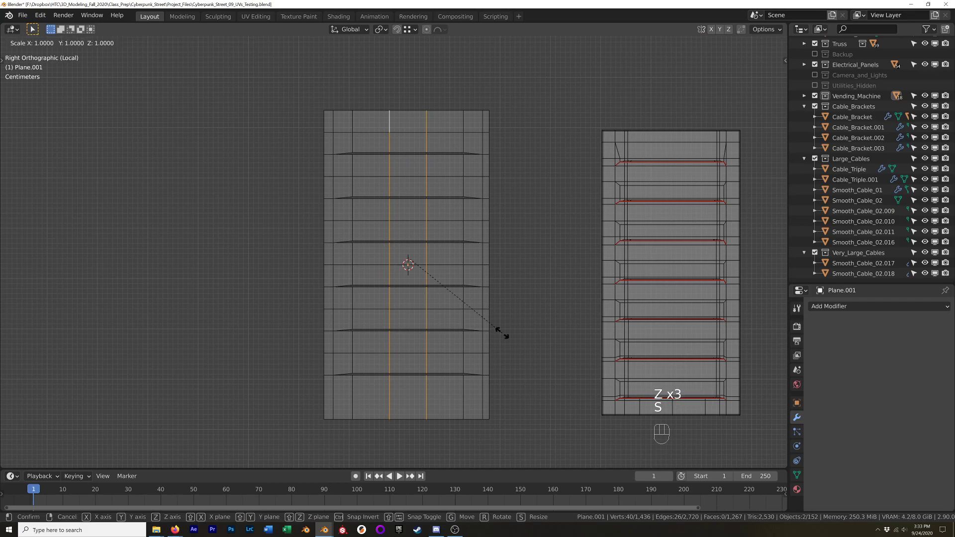
key("y")
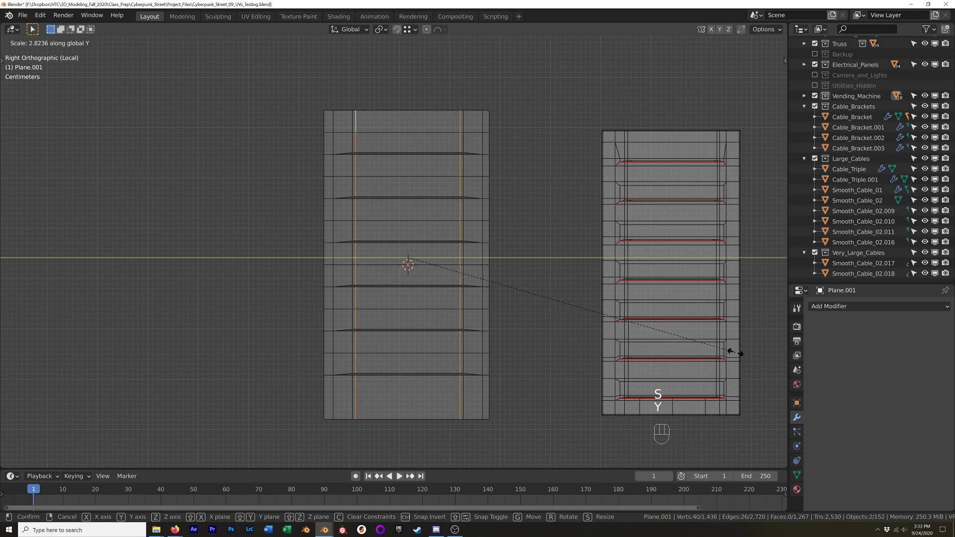
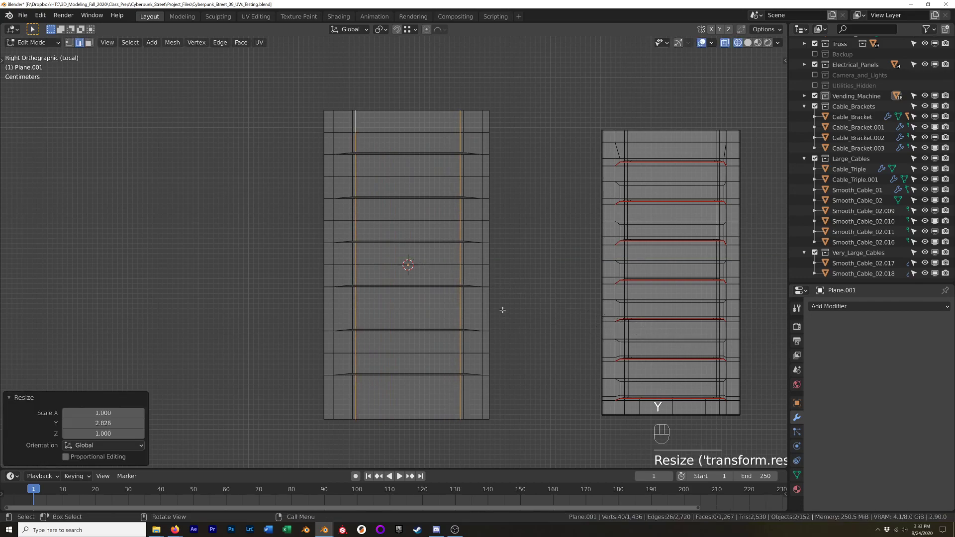
key("ctrl+r")
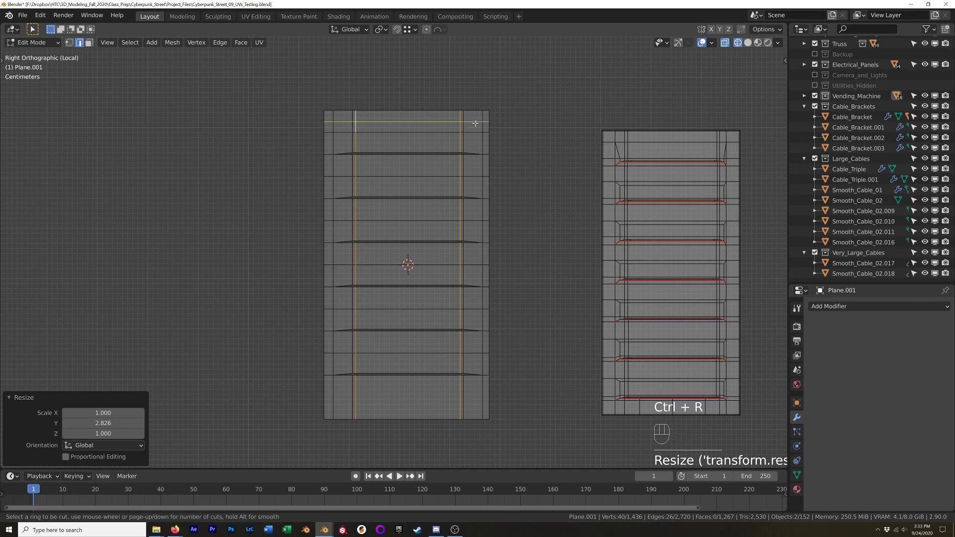
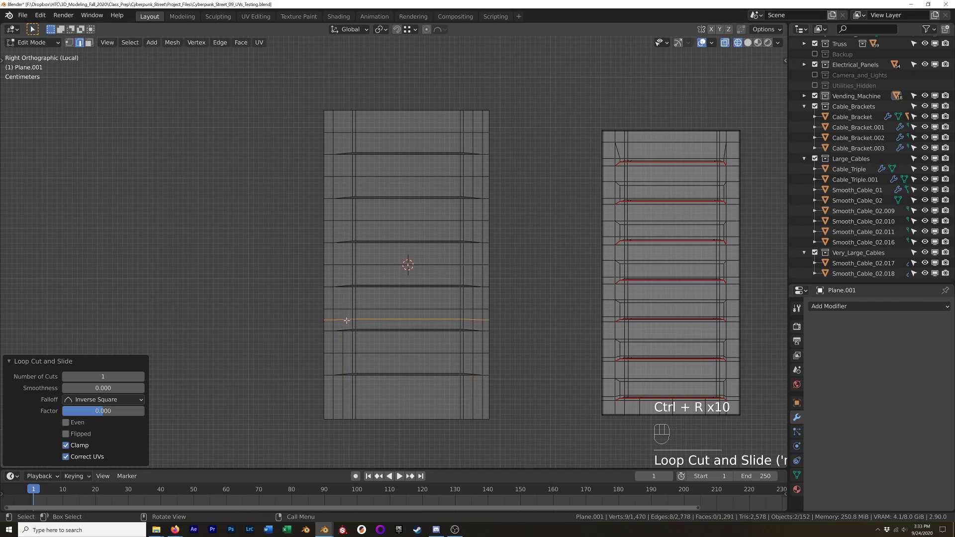
key("ctrl+z")
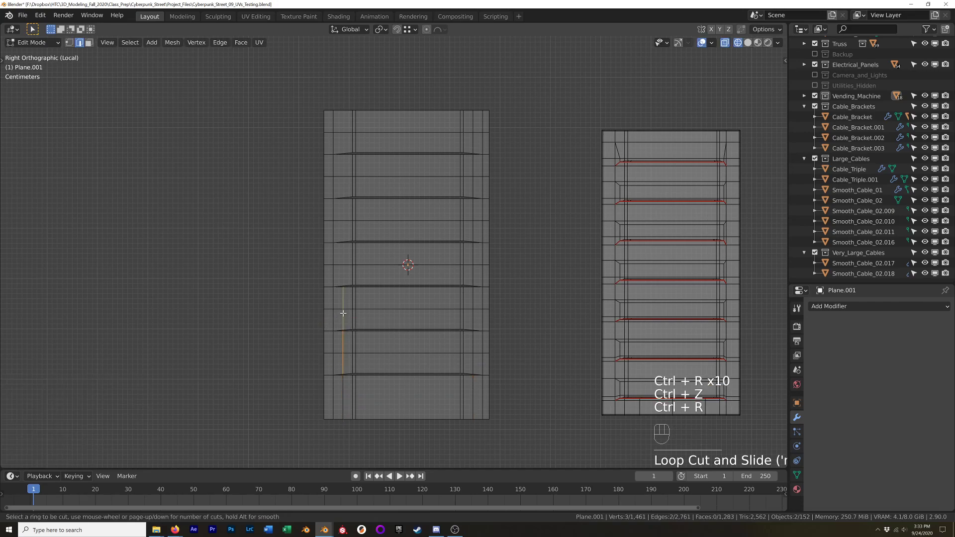
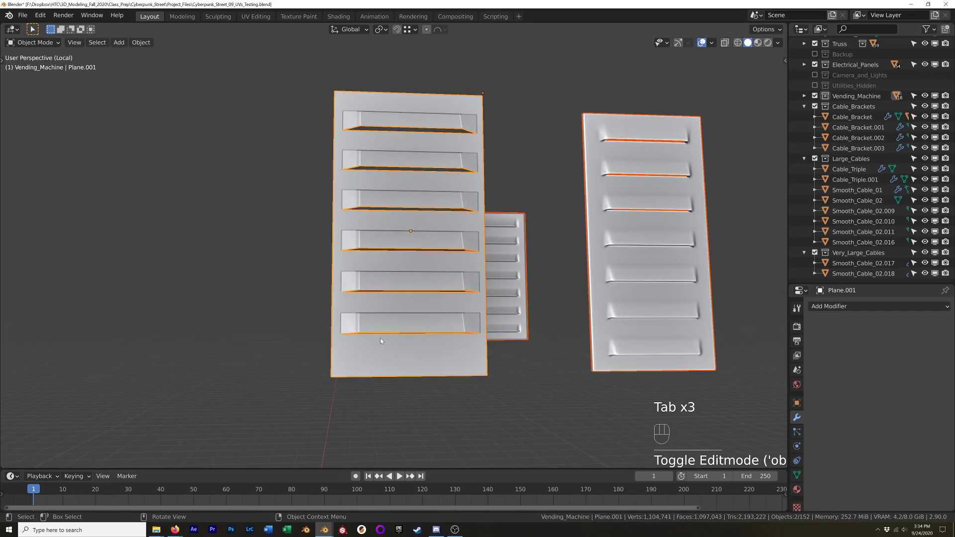
Give the vent panel a level-2 subdivision and apply Shade Smooth from the search menu
key("ctrl+2")
left_click(419, 251)
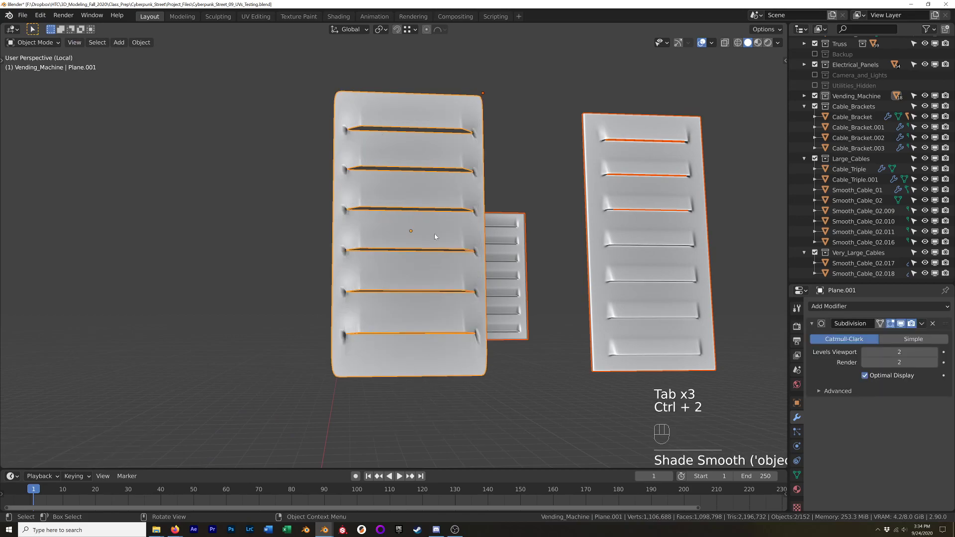
left_click(437, 241)
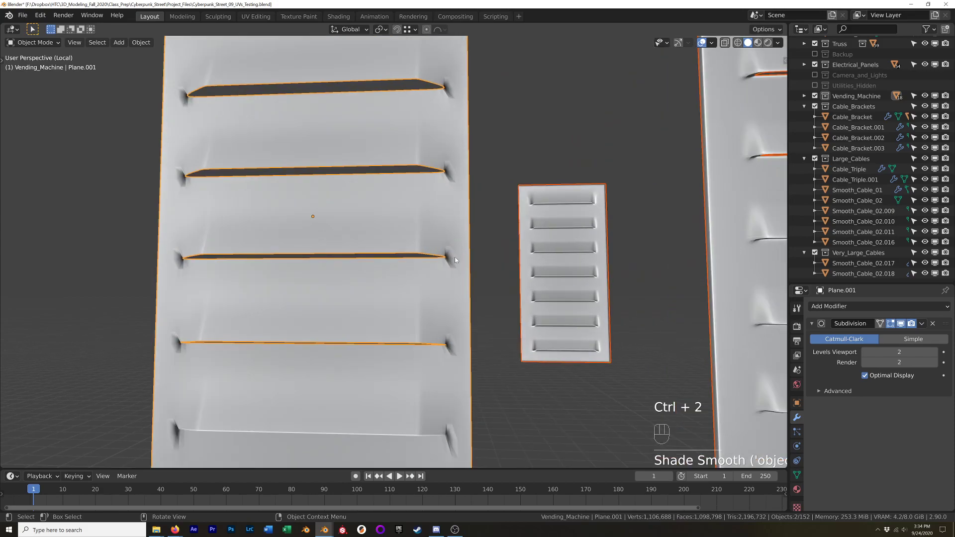
key("Tab")
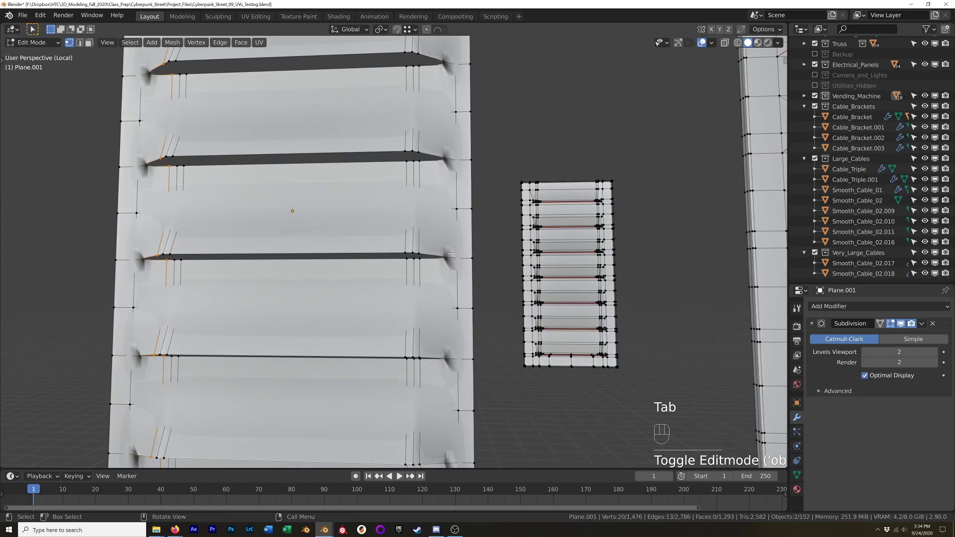
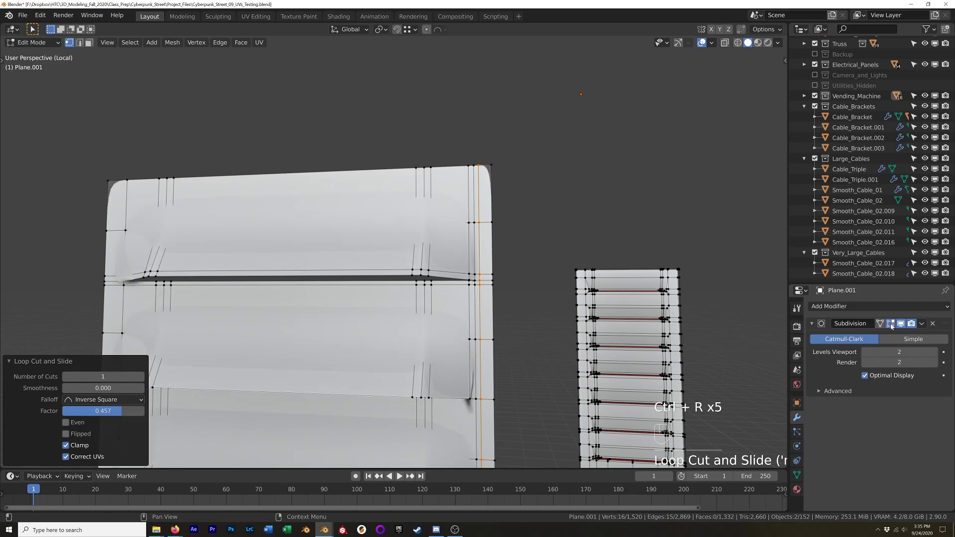
Add a support edge loop hugging the panel's right border, then check it from the side view
key("z")
key("z")
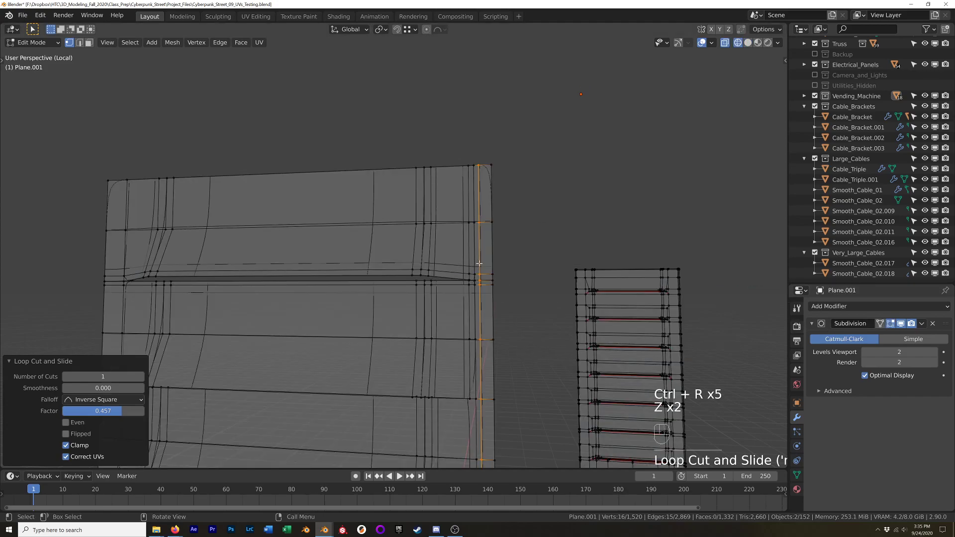
key("Tab")
key("z")
left_click_drag(532, 344, 518, 346)
left_click_drag(519, 346, 516, 326)
left_click(517, 326)
left_click_drag(520, 323, 559, 328)
left_click(558, 329)
left_click_drag(560, 331, 543, 340)
key("Tab")
key("KP_1")
key("KP_3")
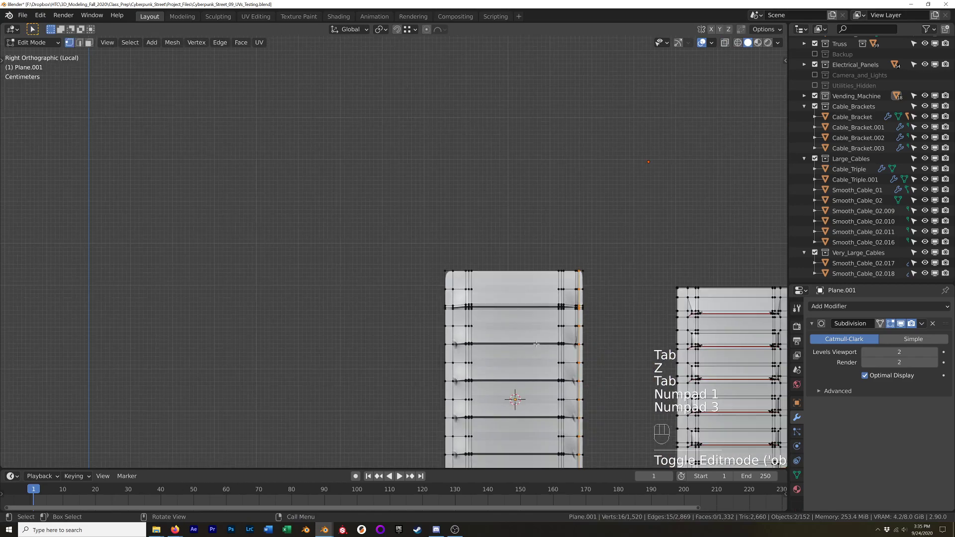
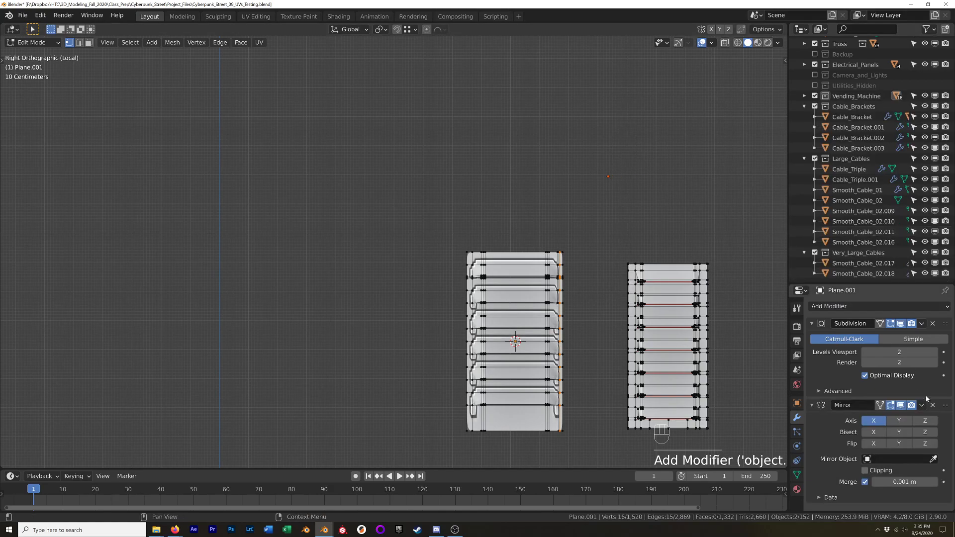
Move the Mirror modifier above Subdivision and enable mirroring along two axes
left_click_drag(950, 399, 940, 323)
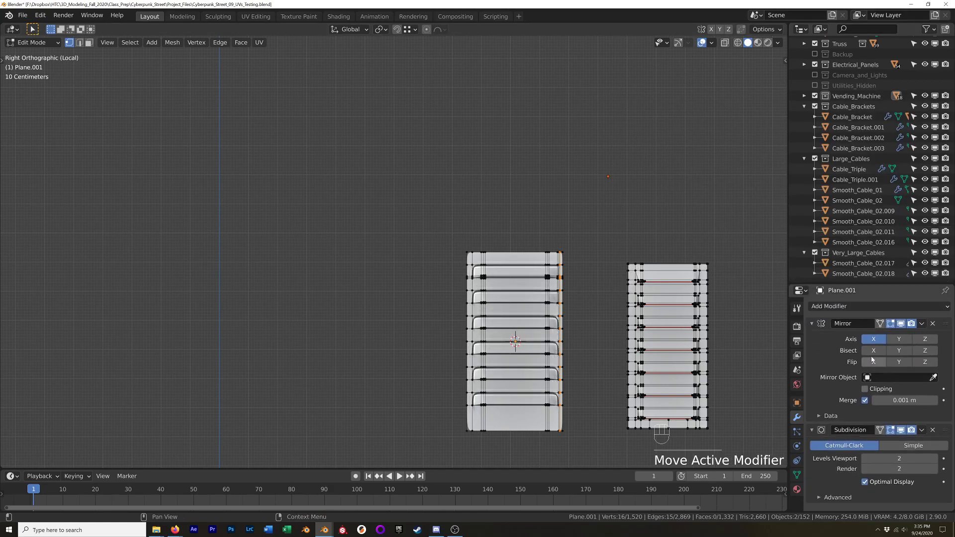
left_click(903, 340)
left_click(874, 341)
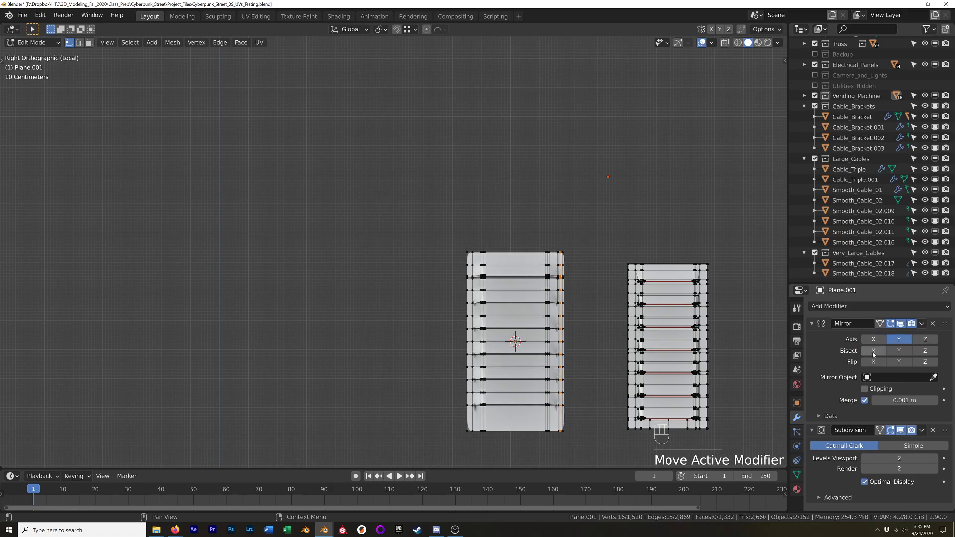
left_click(901, 352)
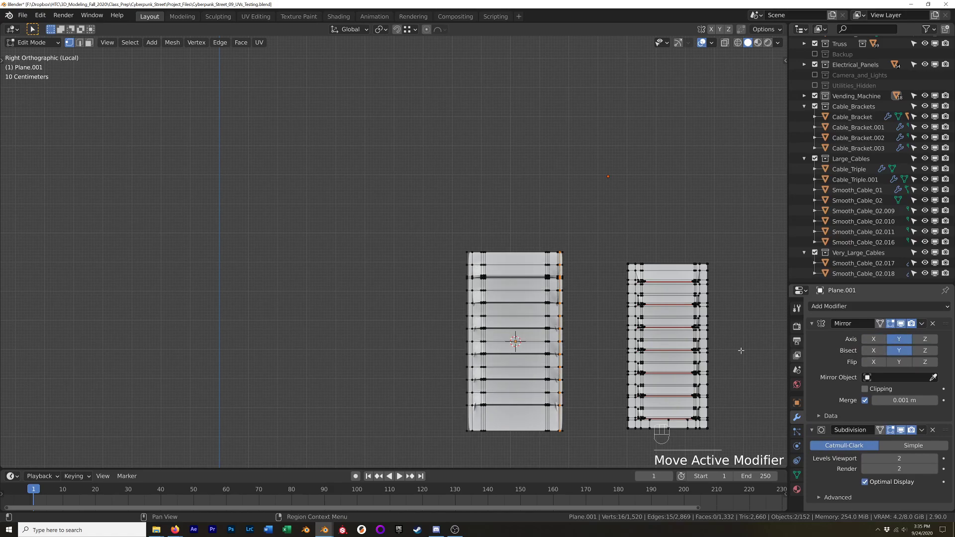
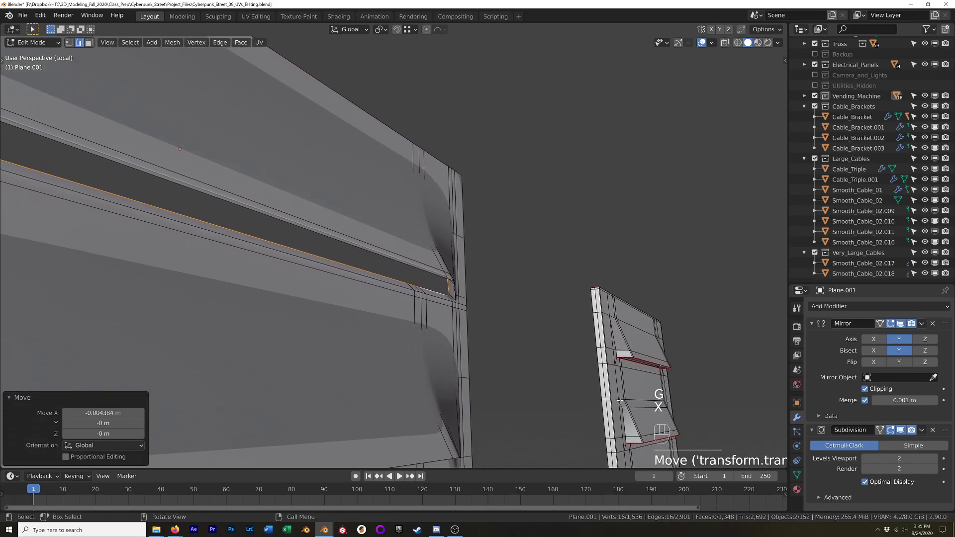
Push the selected slat lip outward and scale it narrower for a sharper overhang
key("s")
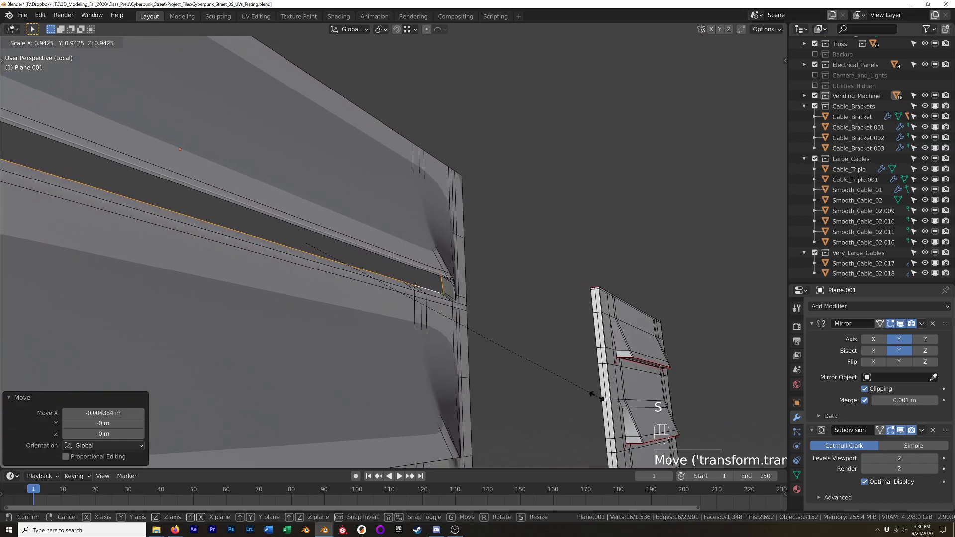
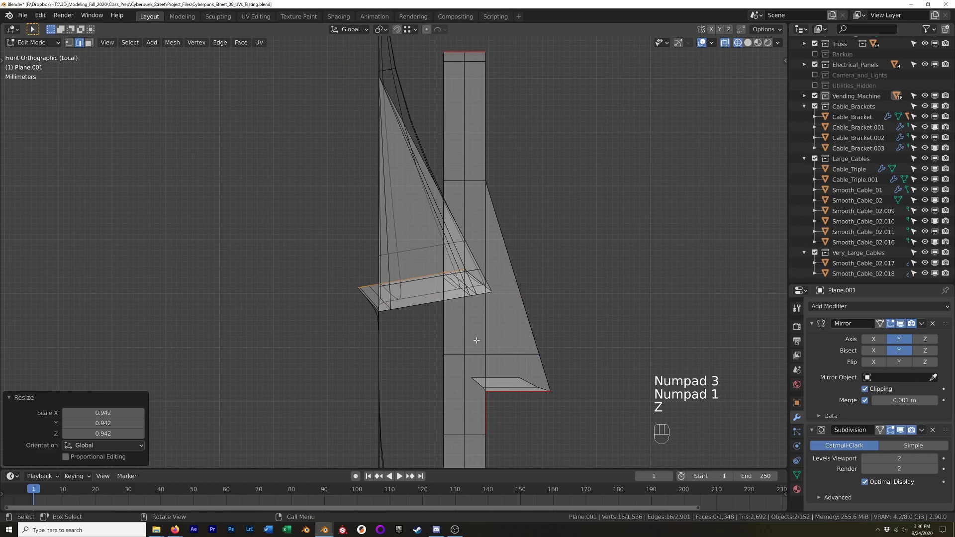
key("g")
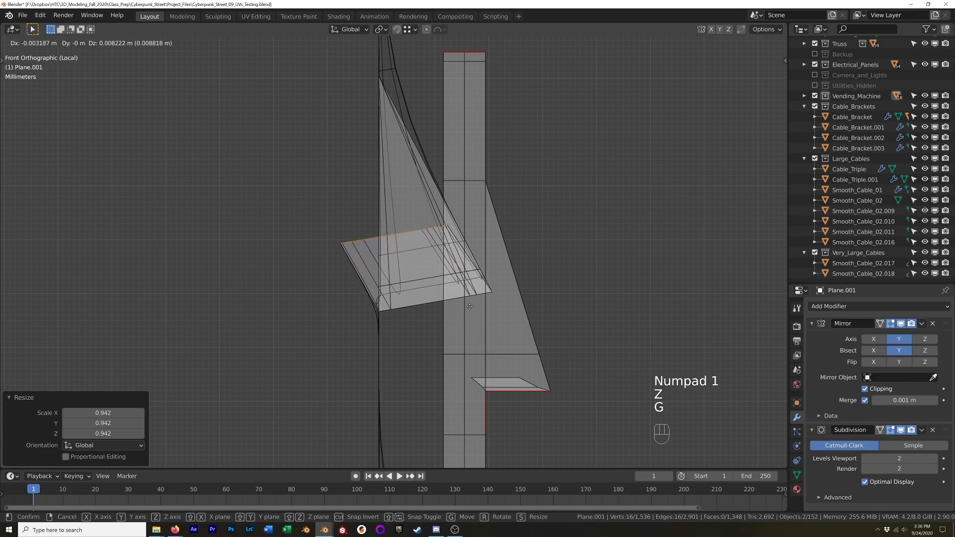
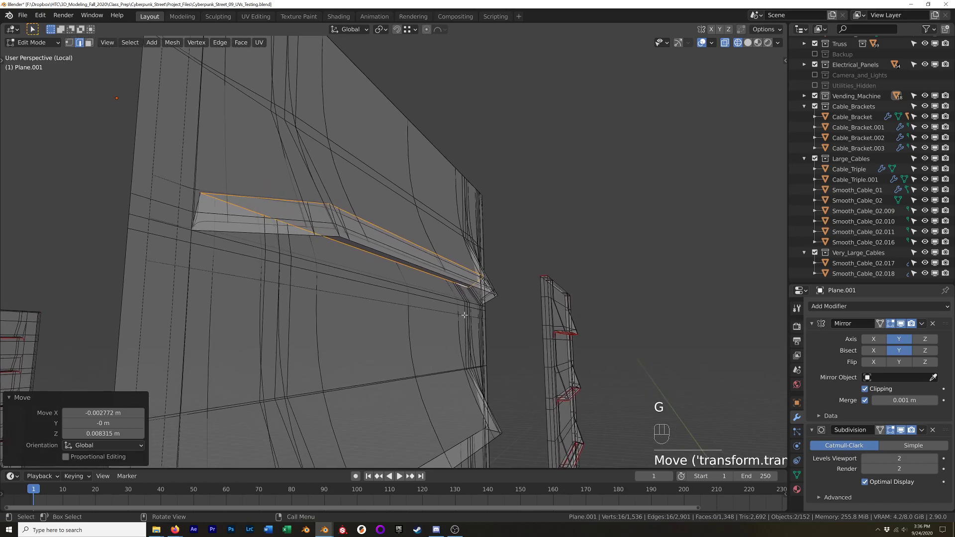
key("s")
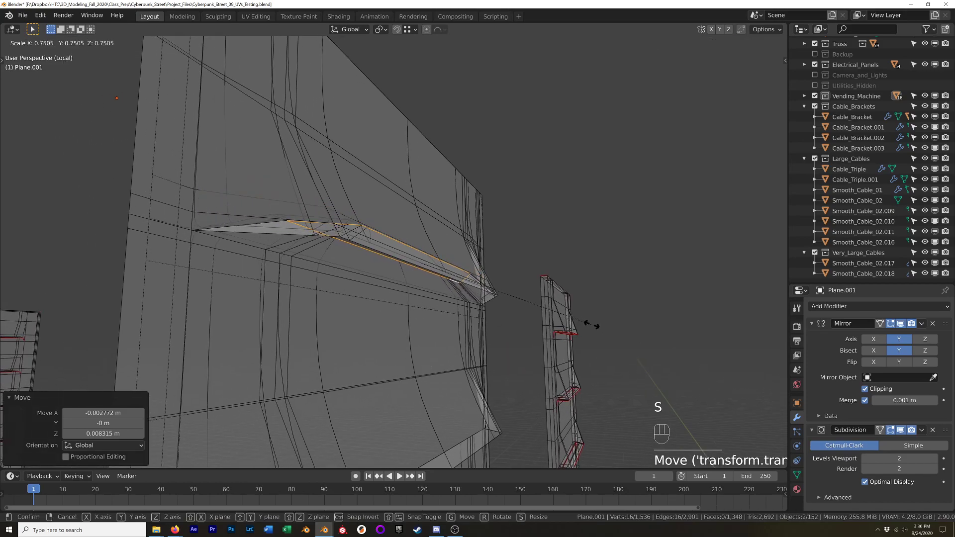
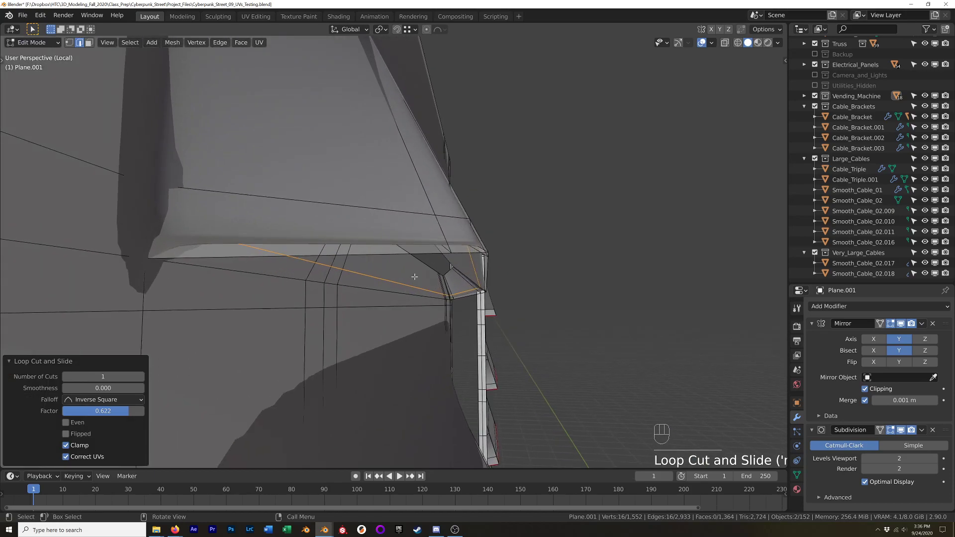
Slightly tighten the new edge loop on the slat's underside so the edge stays crisp
key("s")
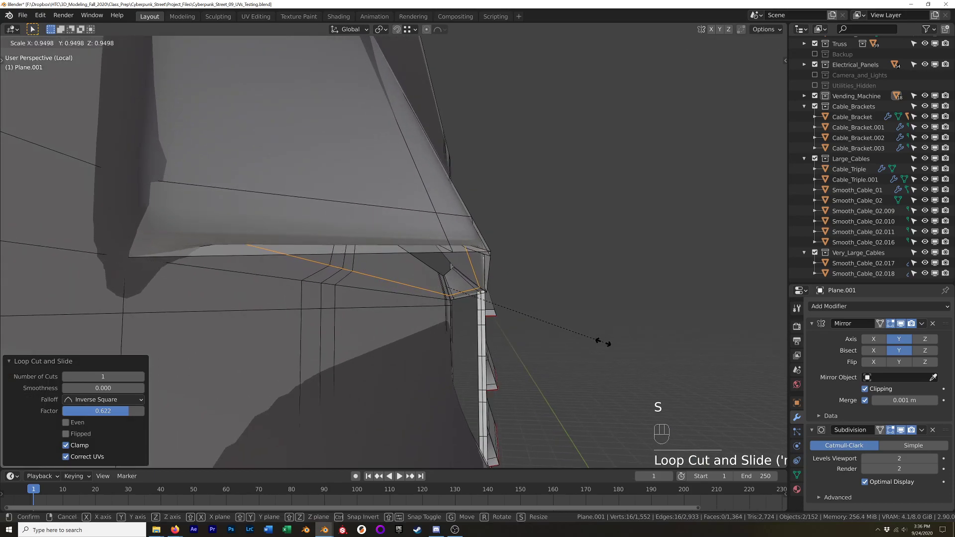
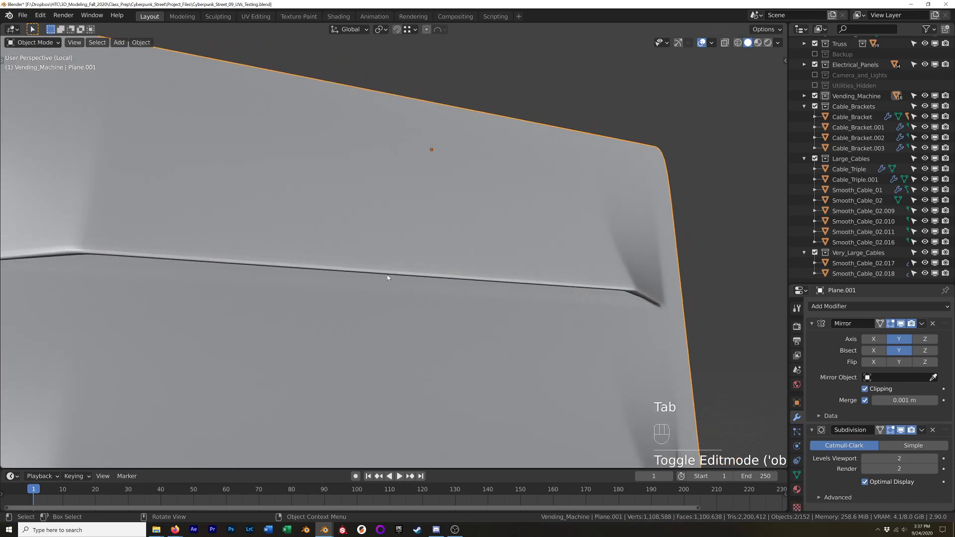
Leave mesh editing and orbit around the vent panel variants to compare them edge-on and face-on
left_click_drag(393, 287, 361, 278)
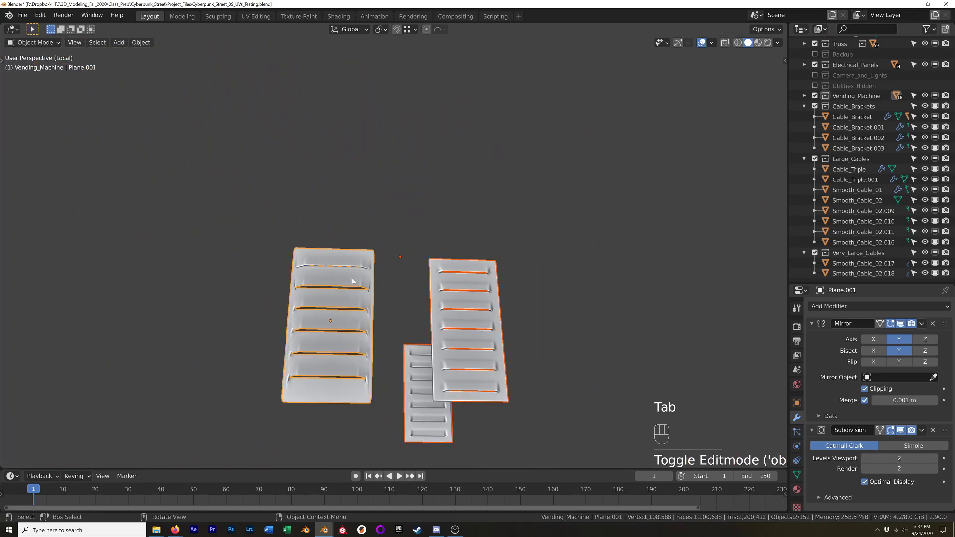
left_click_drag(354, 297, 367, 323)
left_click_drag(384, 334, 395, 246)
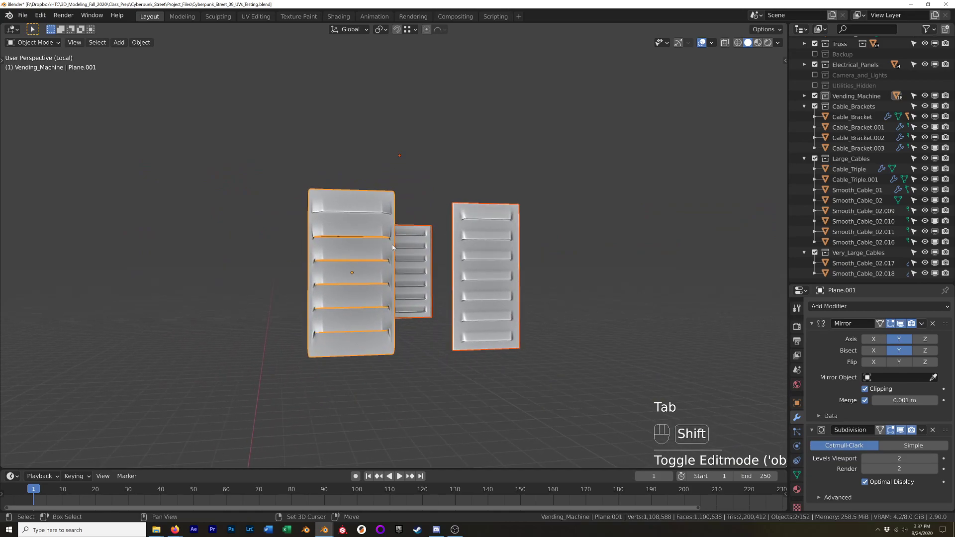
left_click_drag(417, 263, 432, 270)
left_click_drag(434, 287, 525, 294)
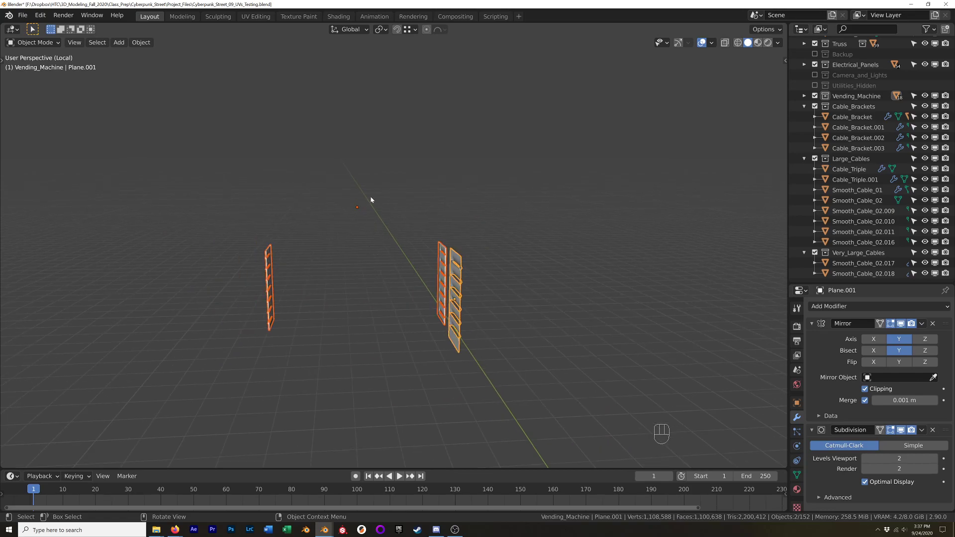
left_click_drag(384, 301, 309, 295)
Select the middle vent panel and return to editing its mesh
left_click(309, 294)
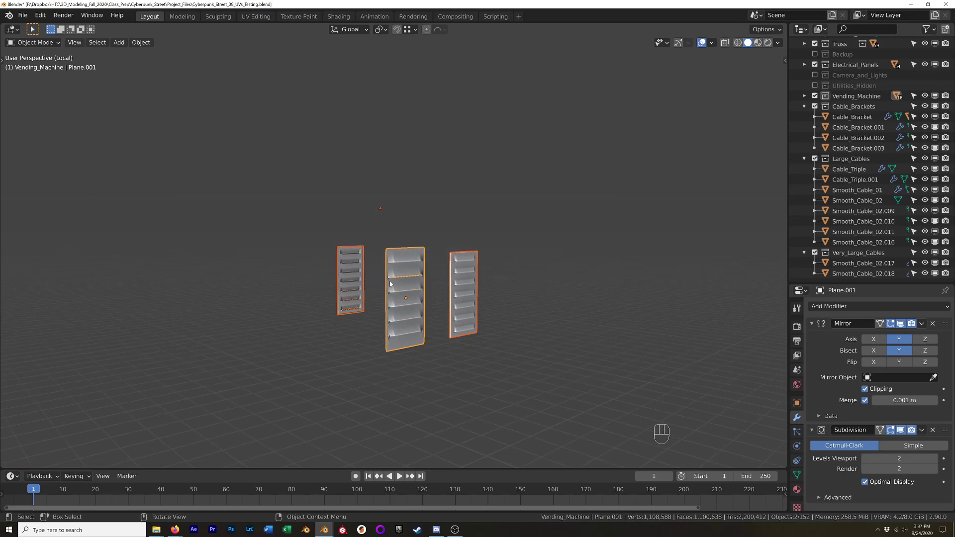
left_click_drag(414, 267, 374, 277)
key("Tab")
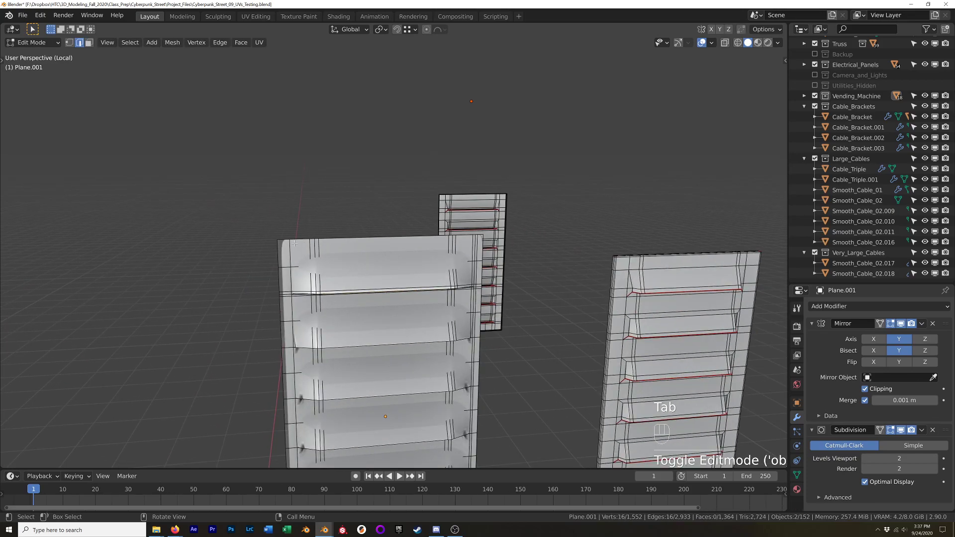
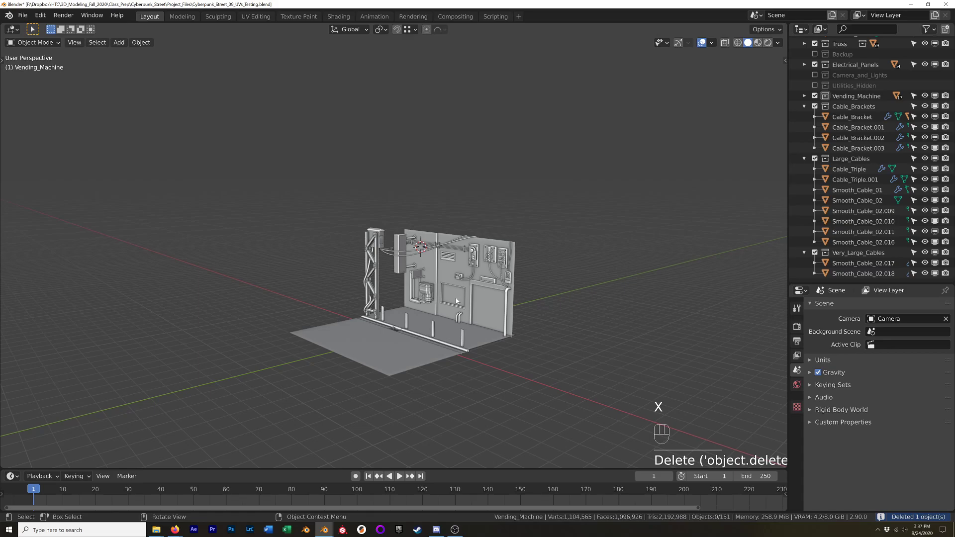
left_click_drag(443, 325, 472, 263)
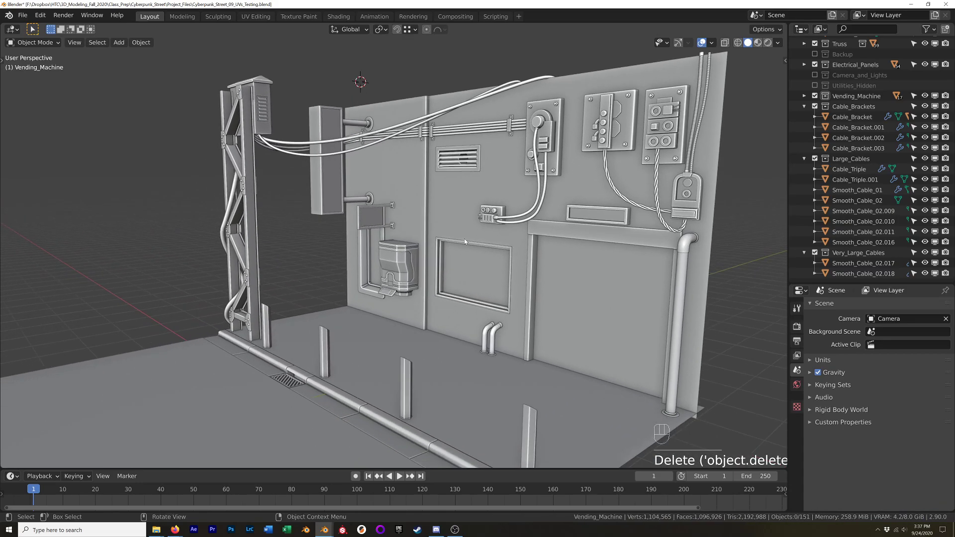
left_click_drag(459, 245, 453, 244)
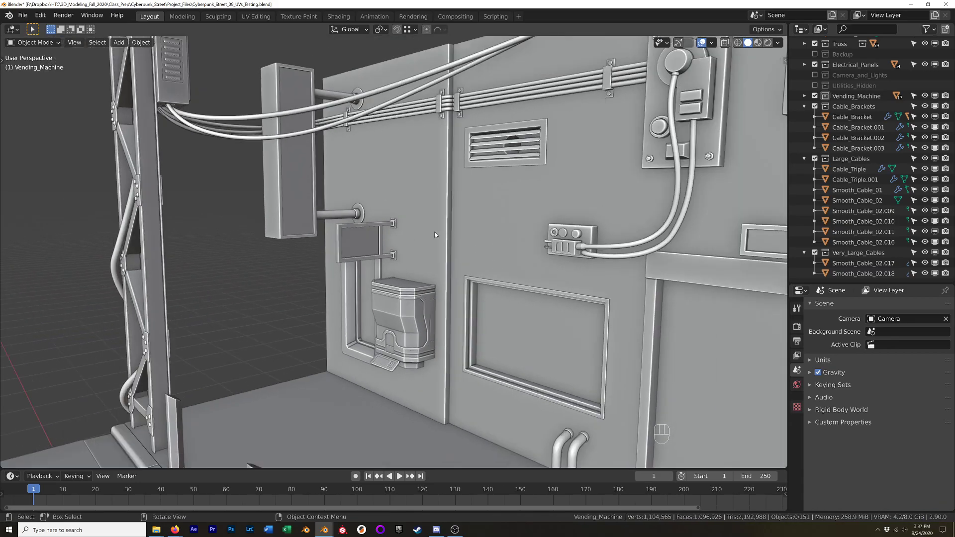
left_click_drag(461, 290, 472, 296)
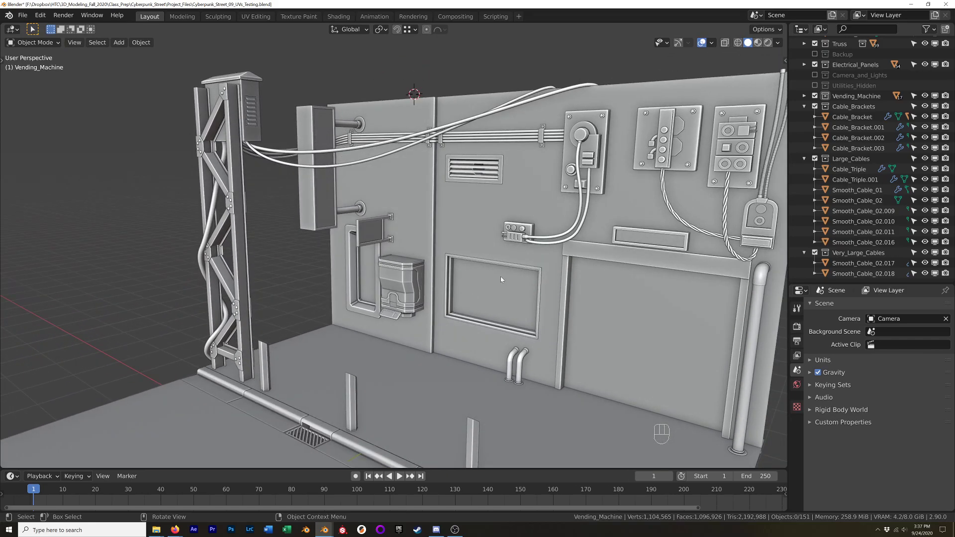
left_click_drag(475, 268, 493, 261)
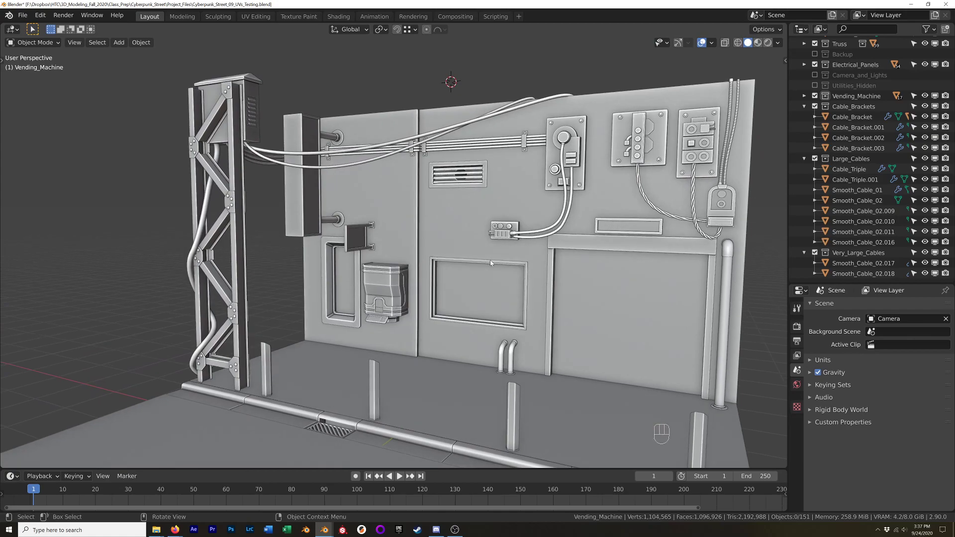
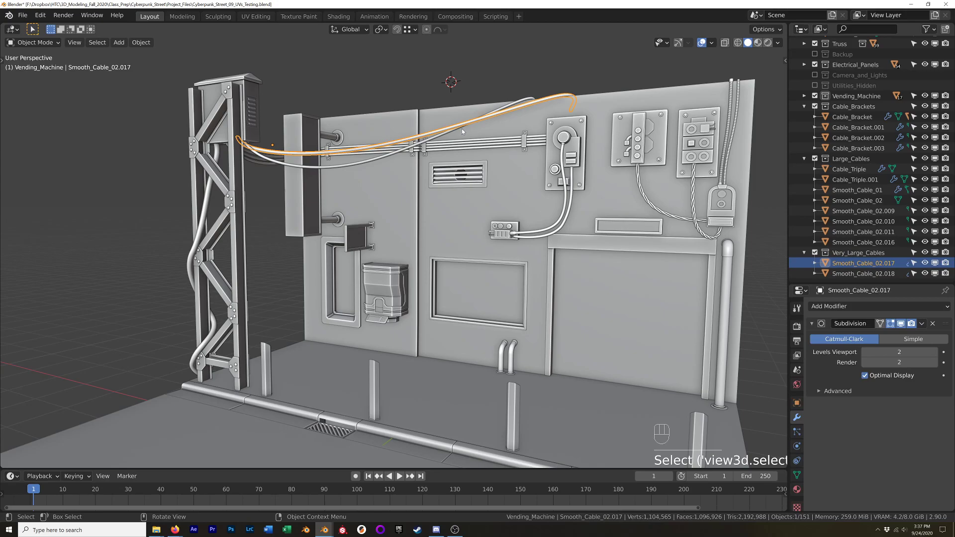
left_click_drag(444, 348, 436, 305)
left_click_drag(435, 314, 444, 333)
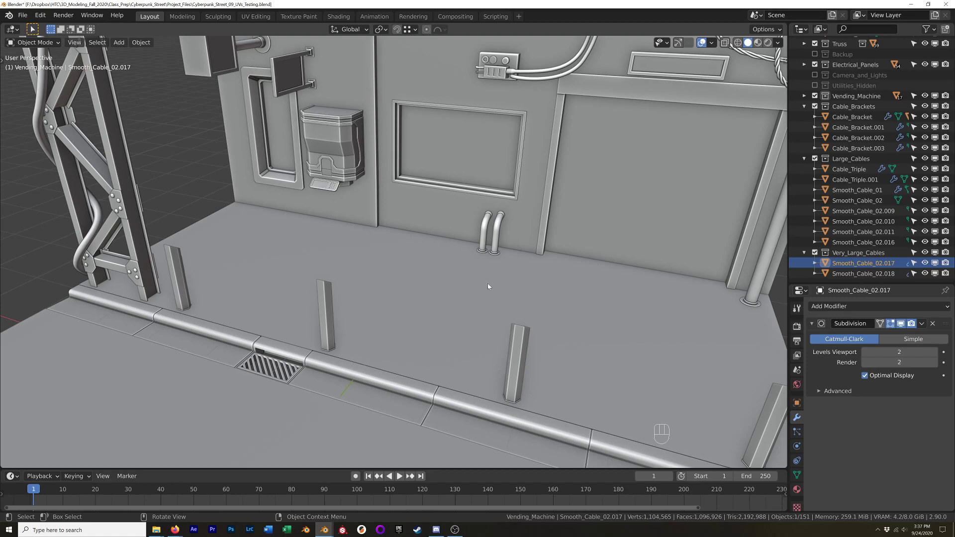
left_click_drag(469, 321, 467, 306)
middle_click(467, 306)
left_click_drag(495, 294, 461, 291)
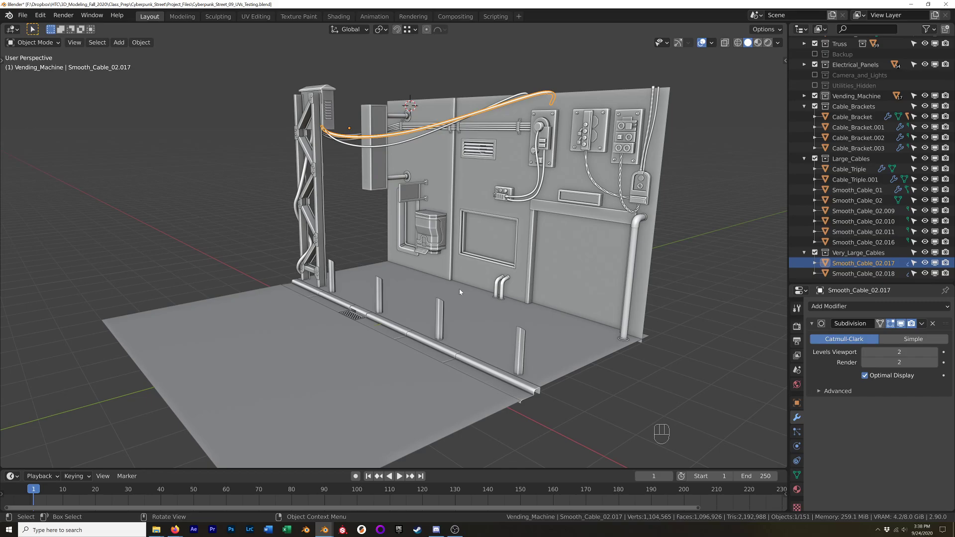
left_click_drag(391, 236, 536, 251)
left_click_drag(535, 251, 454, 219)
left_click_drag(454, 219, 405, 229)
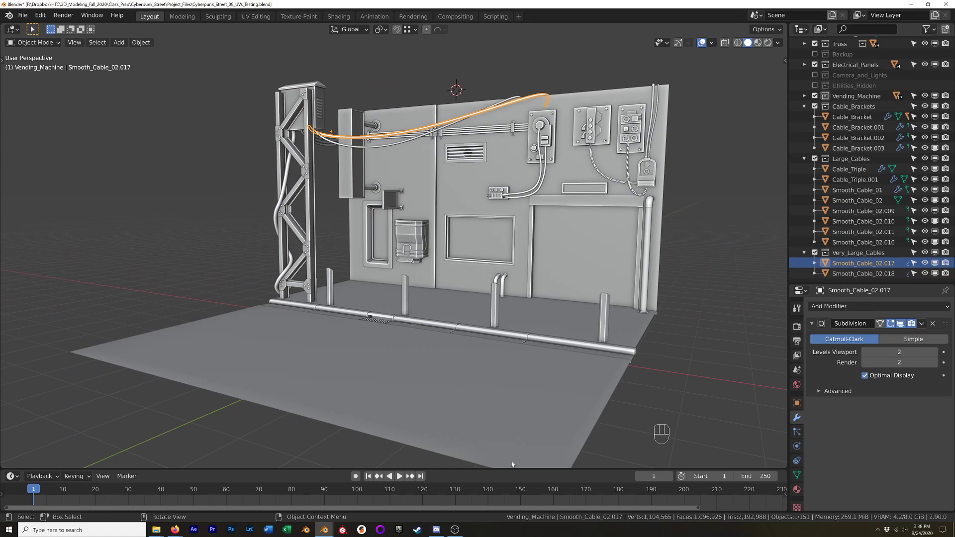